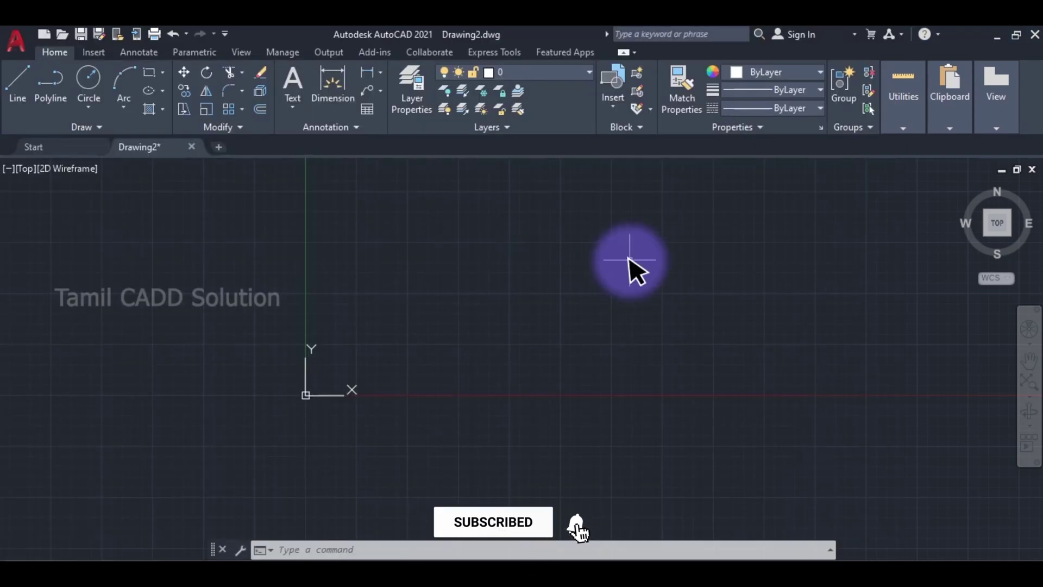
Step: Set drawing units to decimal with 0.0 length precision and millimetre insertion scale
{"action": "type", "text": "un"}
{"action": "key", "text": "space"}
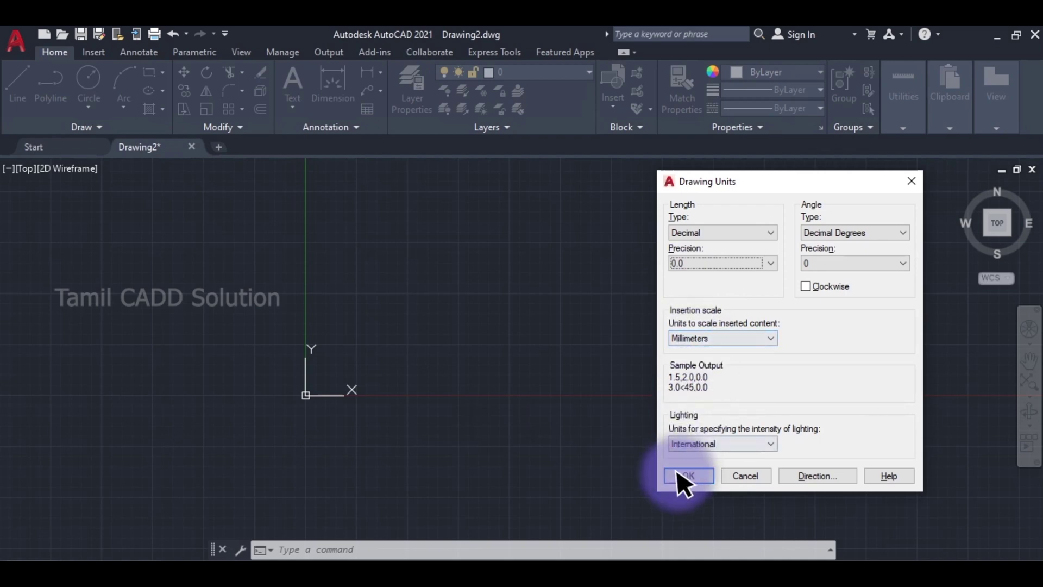
{"action": "type", "text": "limi"}
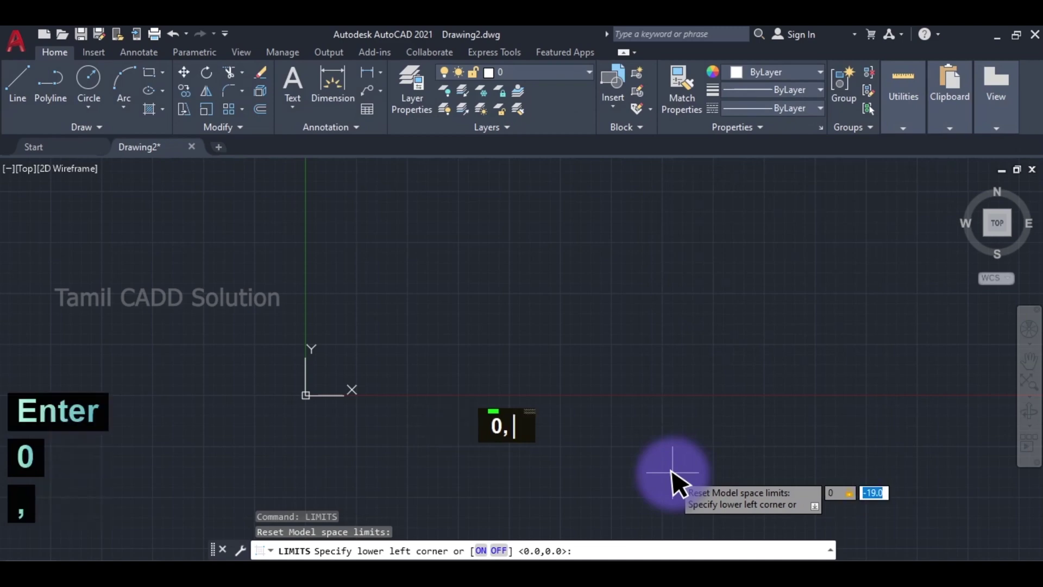
Step: Set drawing limits from 0,0 to 210,297 and fit the sheet area in view
{"action": "key", "text": "Return"}
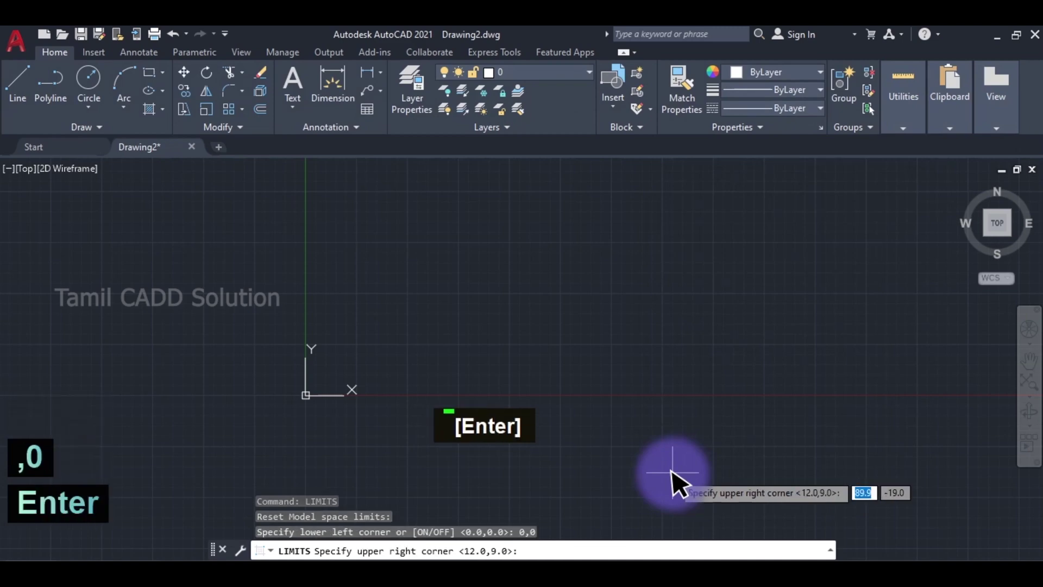
{"action": "type", "text": "0,297"}
{"action": "key", "text": "Return"}
{"action": "middle_click", "coordinate": [649, 333]}
{"action": "scroll", "scroll_direction": "down", "scroll_amount": 3}
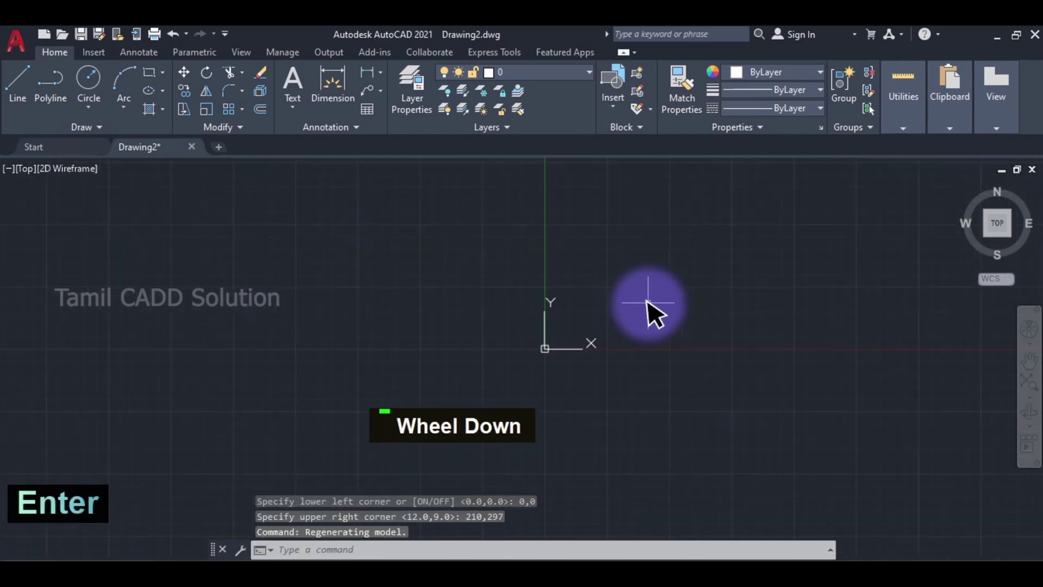
{"action": "middle_click", "coordinate": [662, 352]}
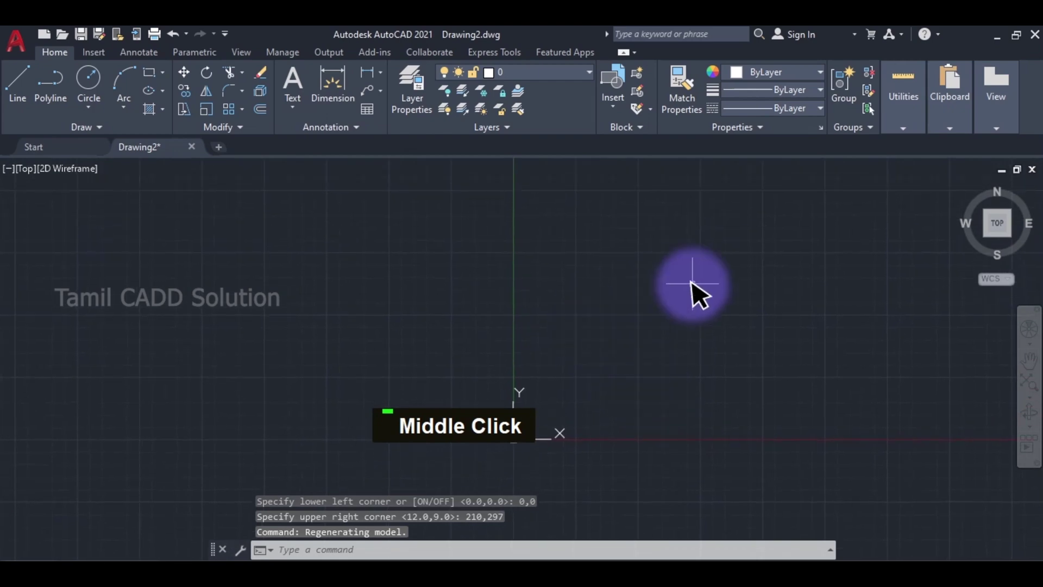
Step: Draw the outer ring circle with a diameter of 152 at the picked centre
{"action": "key", "text": "c"}
{"action": "key", "text": "space"}
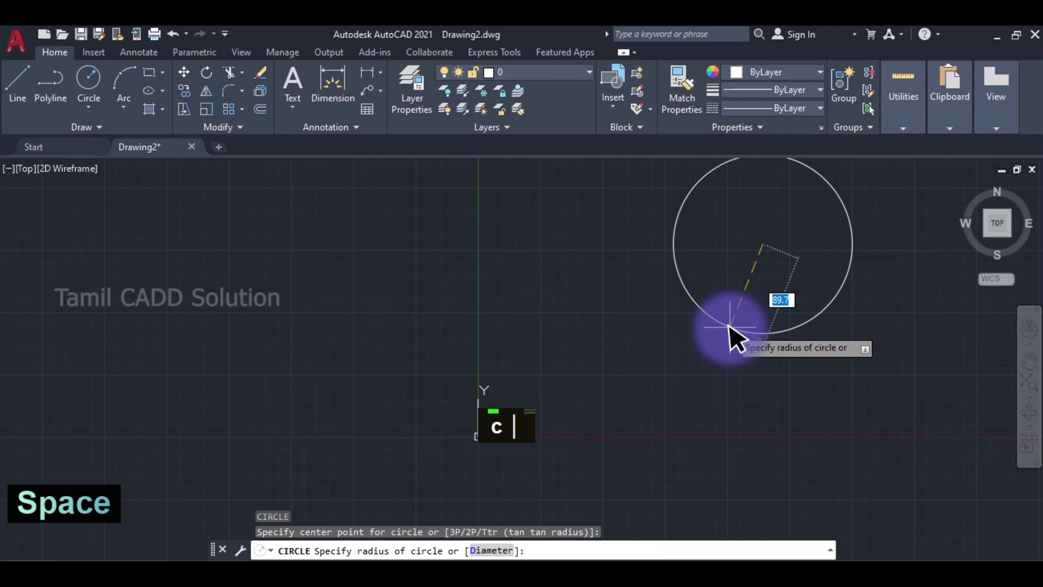
{"action": "type", "text": "15"}
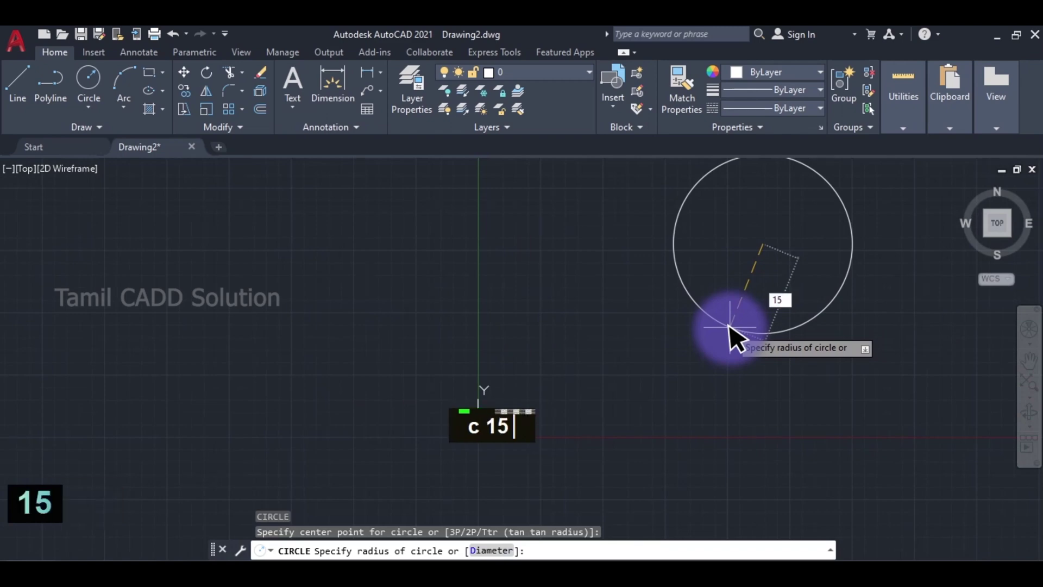
{"action": "key", "text": "BackSpace"}
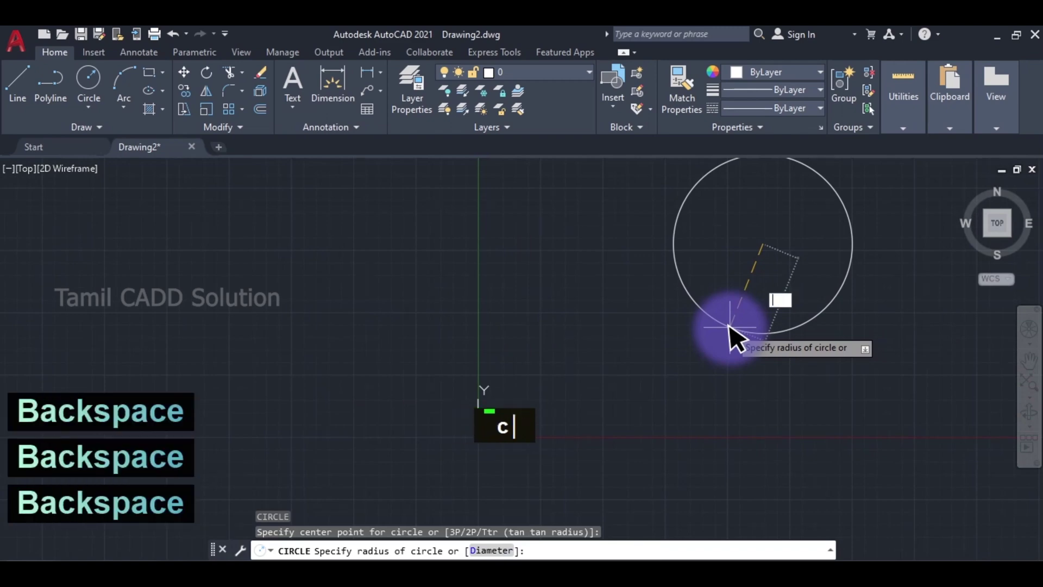
{"action": "key", "text": "d"}
{"action": "key", "text": "Return"}
{"action": "type", "text": "152"}
{"action": "key", "text": "Return"}
{"action": "middle_click", "coordinate": [754, 285]}
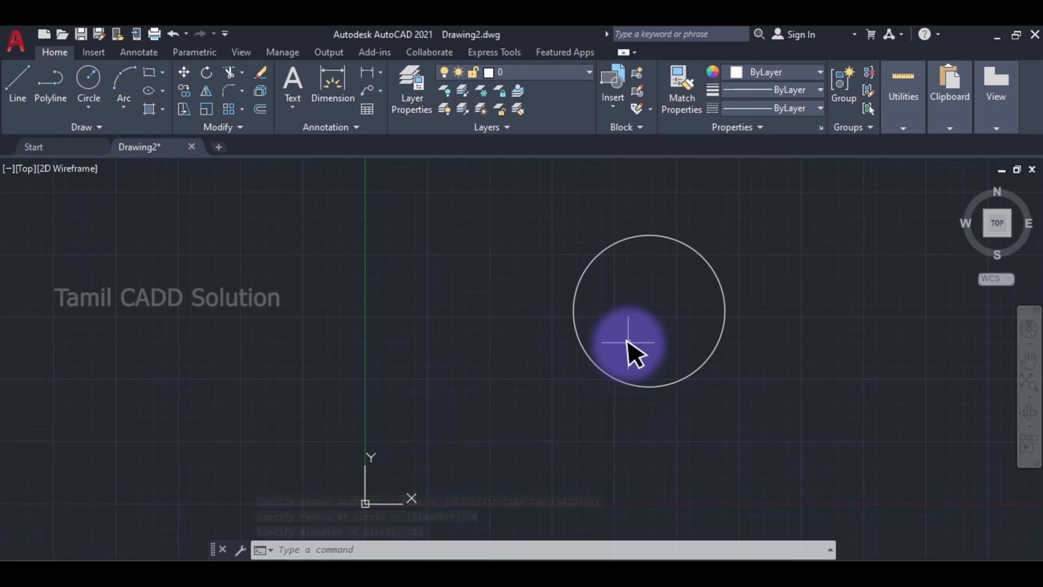
{"action": "type", "text": "x"}
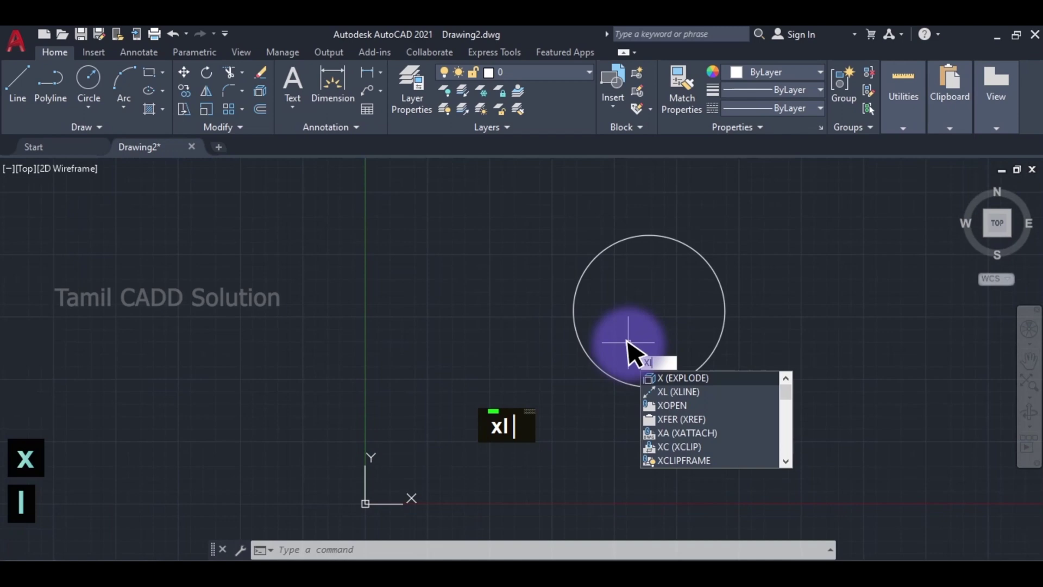
{"action": "key", "text": "Return"}
Step: Place horizontal and vertical construction lines crossing at the circle's centre
{"action": "key", "text": "Return"}
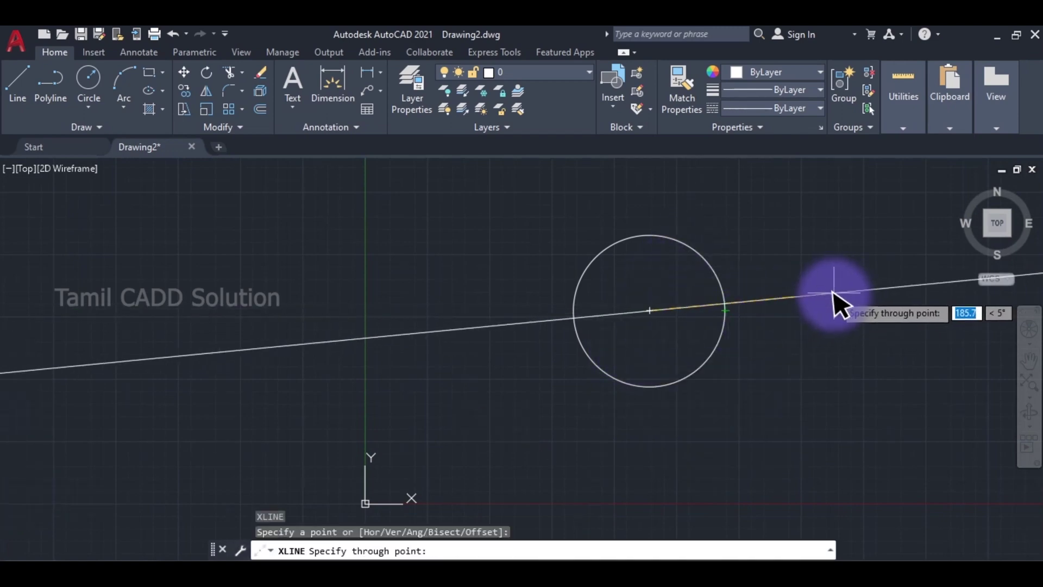
{"action": "key", "text": "F8"}
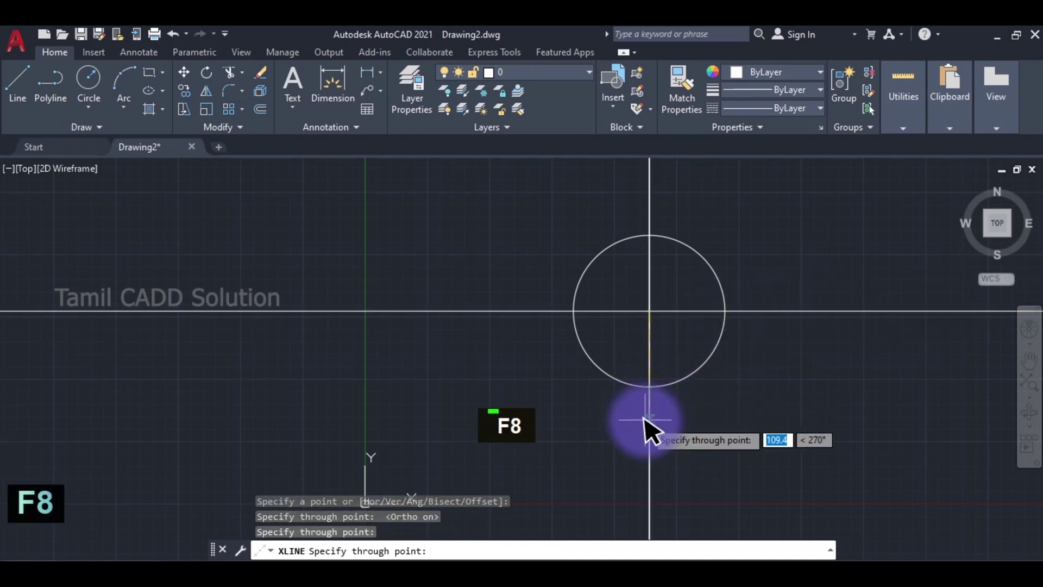
{"action": "key", "text": "Escape"}
{"action": "key", "text": "c"}
{"action": "key", "text": "space"}
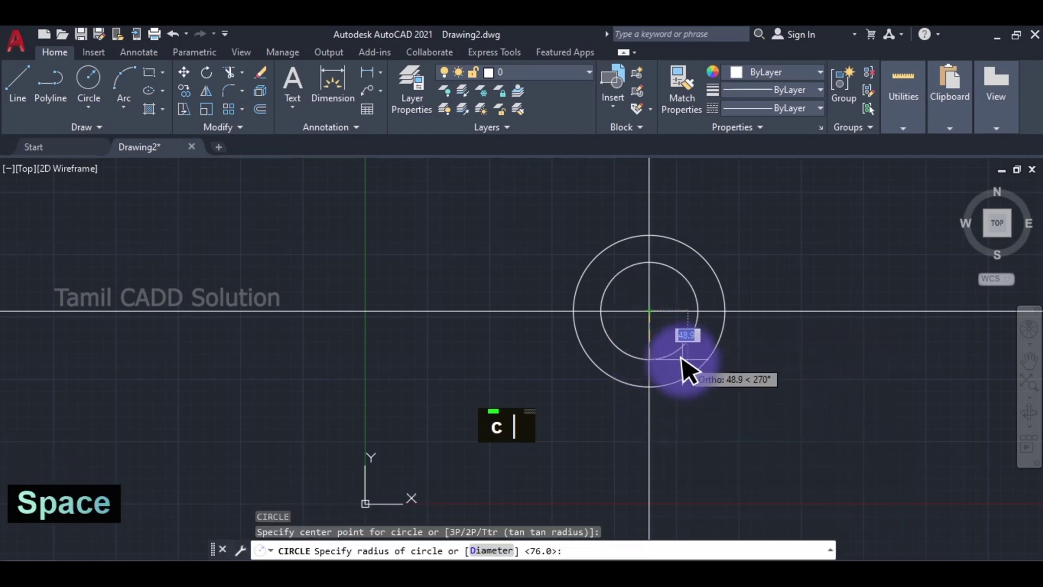
Step: Draw the concentric inner circle with a diameter of 104
{"action": "type", "text": "d"}
{"action": "key", "text": "space"}
{"action": "type", "text": "14"}
{"action": "key", "text": "Return"}
{"action": "middle_click", "coordinate": [724, 237]}
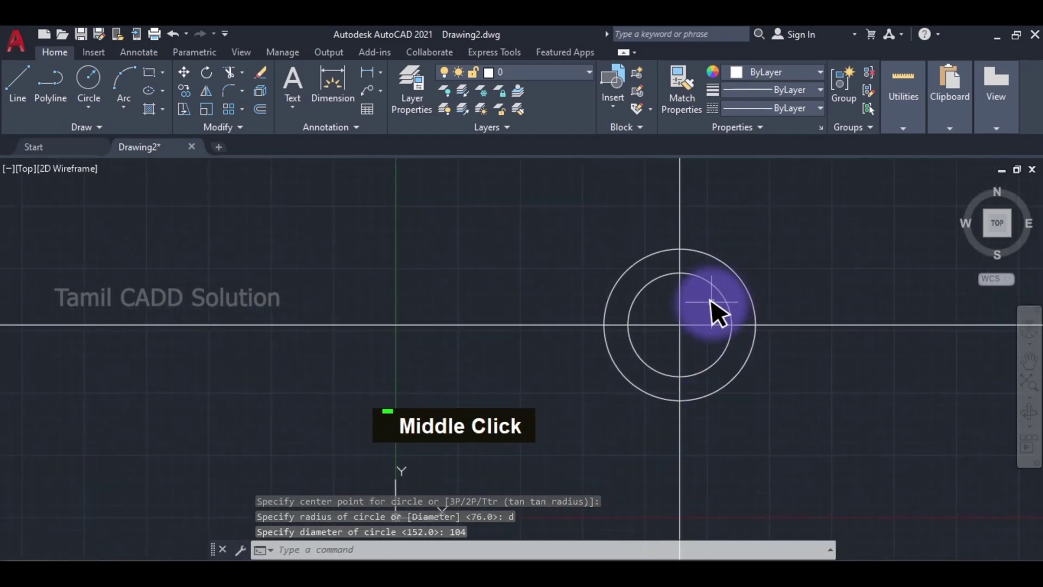
{"action": "scroll", "scroll_direction": "down", "scroll_amount": 3}
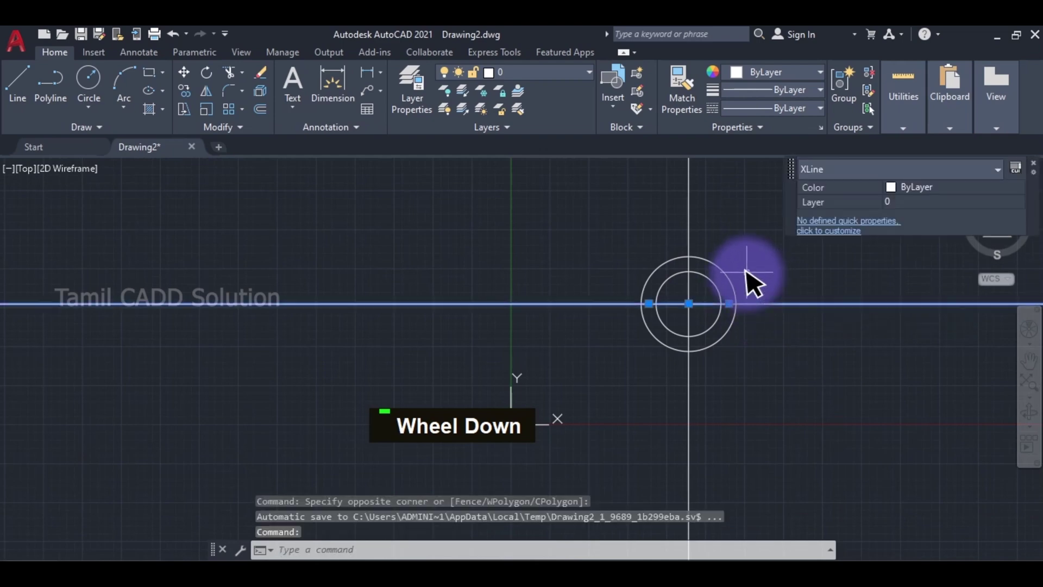
{"action": "key", "text": "Escape"}
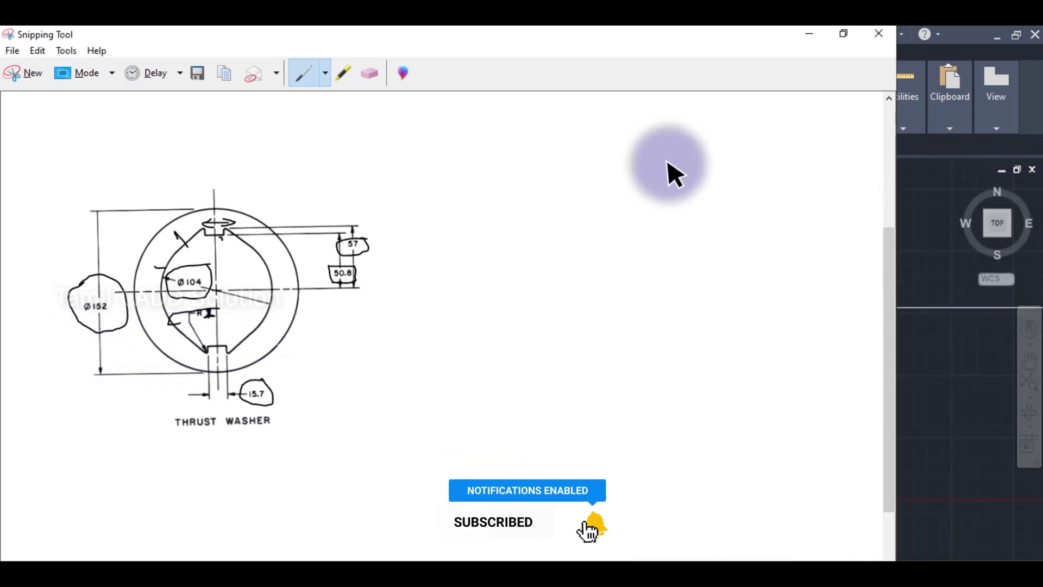
Step: Return from the reference sketch to the AutoCAD drawing window
{"action": "middle_click", "coordinate": [712, 327]}
{"action": "double_click", "coordinate": [799, 317]}
Step: Offset the horizontal construction line upward by 50.8 and 57 for the notch
{"action": "type", "text": "o"}
{"action": "key", "text": "Return"}
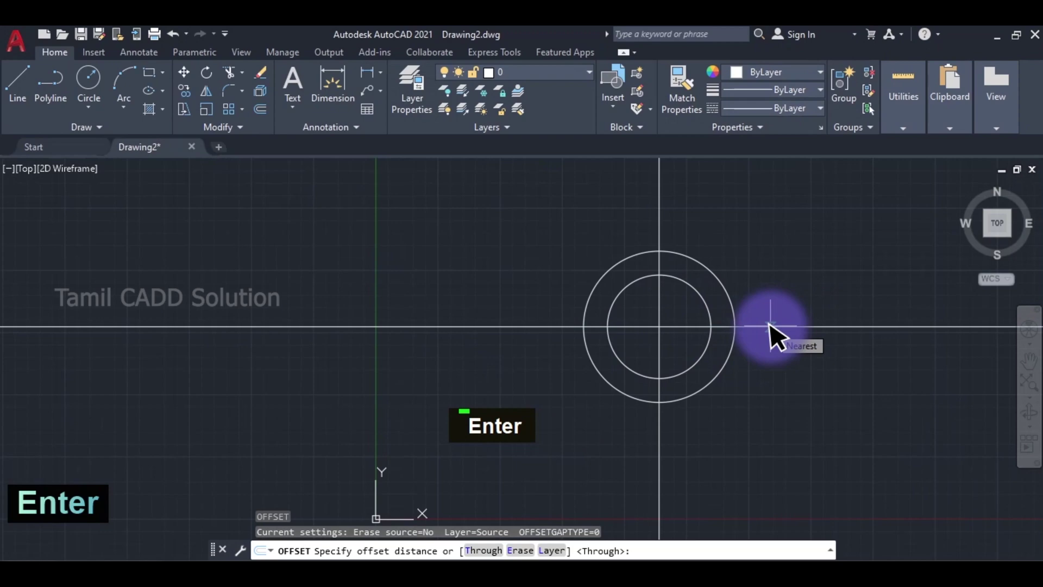
{"action": "type", "text": "50.85"}
{"action": "key", "text": "BackSpace"}
{"action": "key", "text": "Return"}
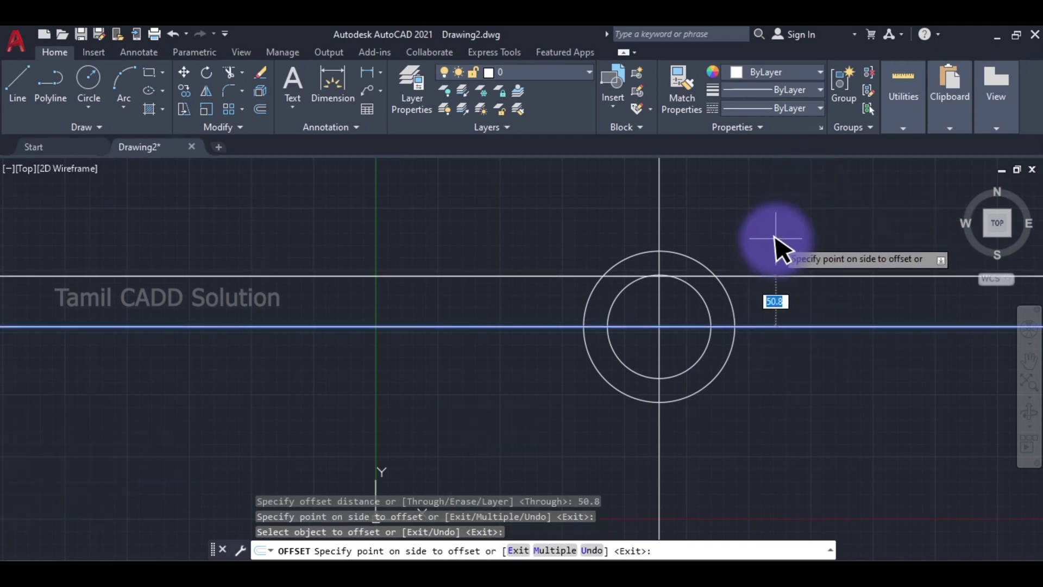
{"action": "type", "text": "57"}
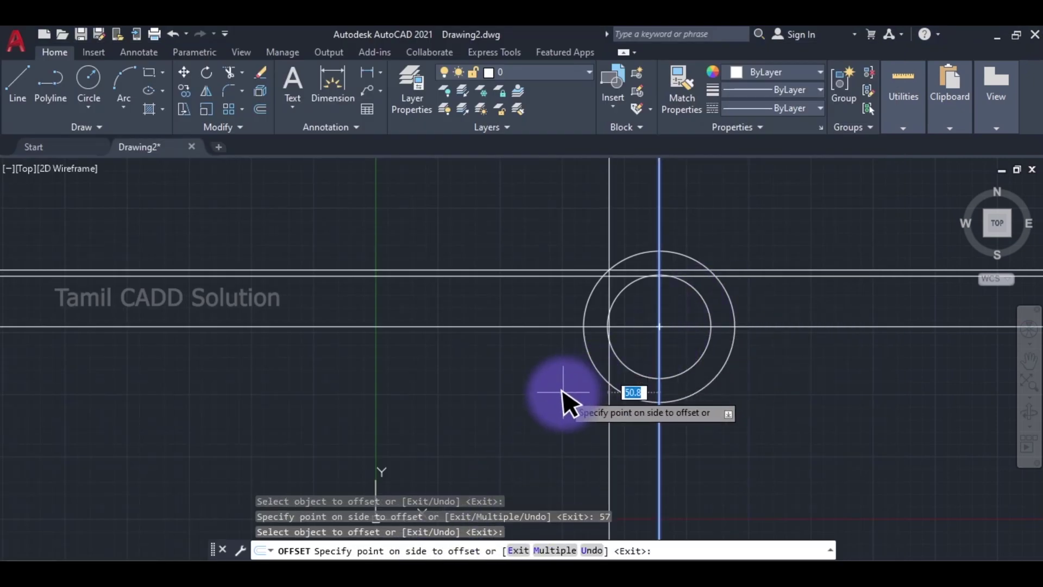
Step: Offset the vertical construction line 7.85 to both sides for the notch half-width
{"action": "type", "text": "7.85"}
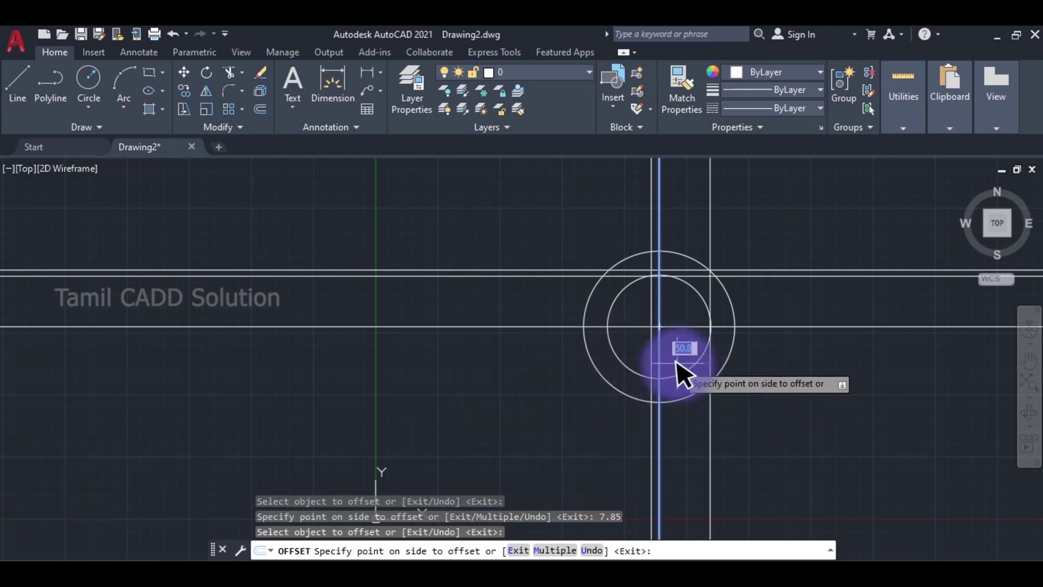
{"action": "type", "text": "7.85"}
{"action": "key", "text": "Return"}
{"action": "key", "text": "Escape"}
{"action": "middle_click", "coordinate": [682, 392]}
{"action": "scroll", "scroll_direction": "up", "scroll_amount": 3}
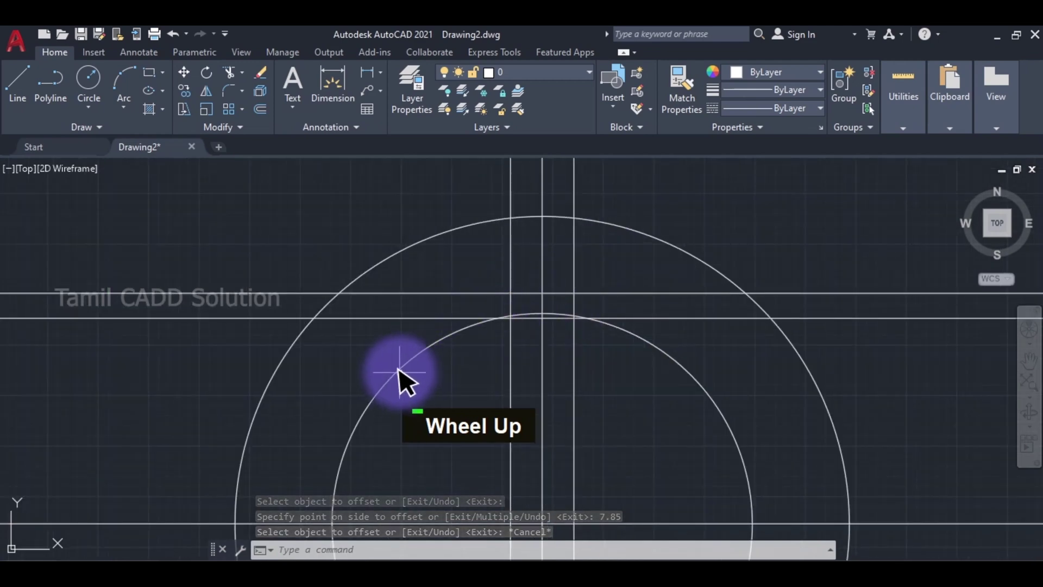
{"action": "middle_click", "coordinate": [460, 370]}
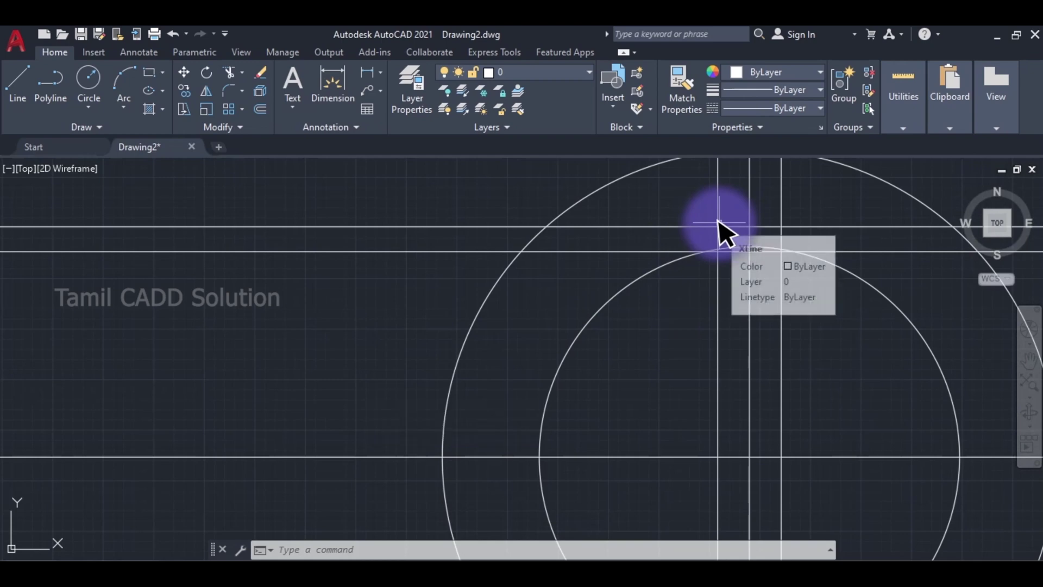
Step: Draw slanted lines from both notch intersections down to the inner circle
{"action": "key", "text": "l"}
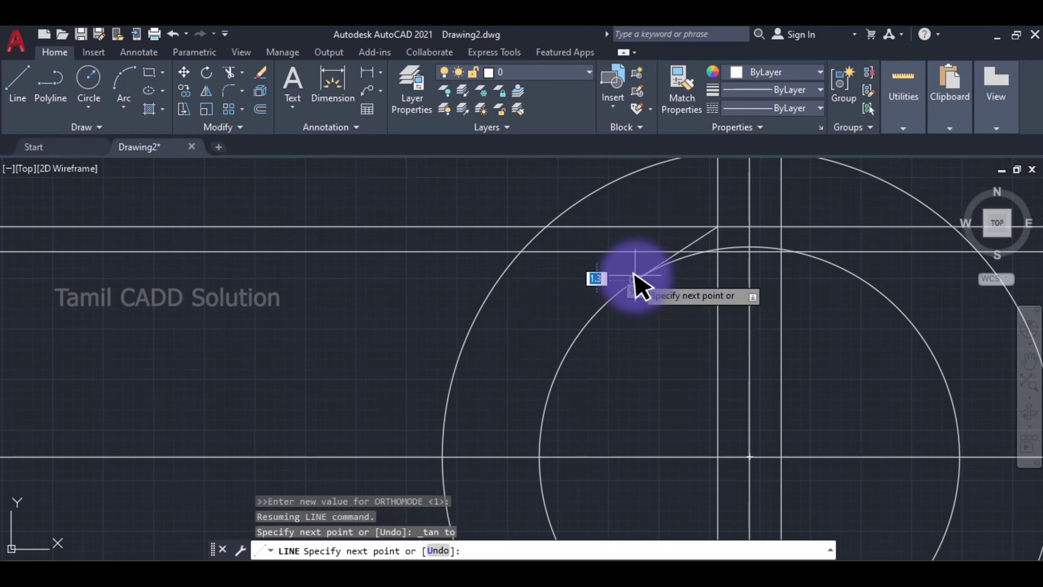
{"action": "key", "text": "Escape"}
{"action": "middle_click", "coordinate": [754, 276]}
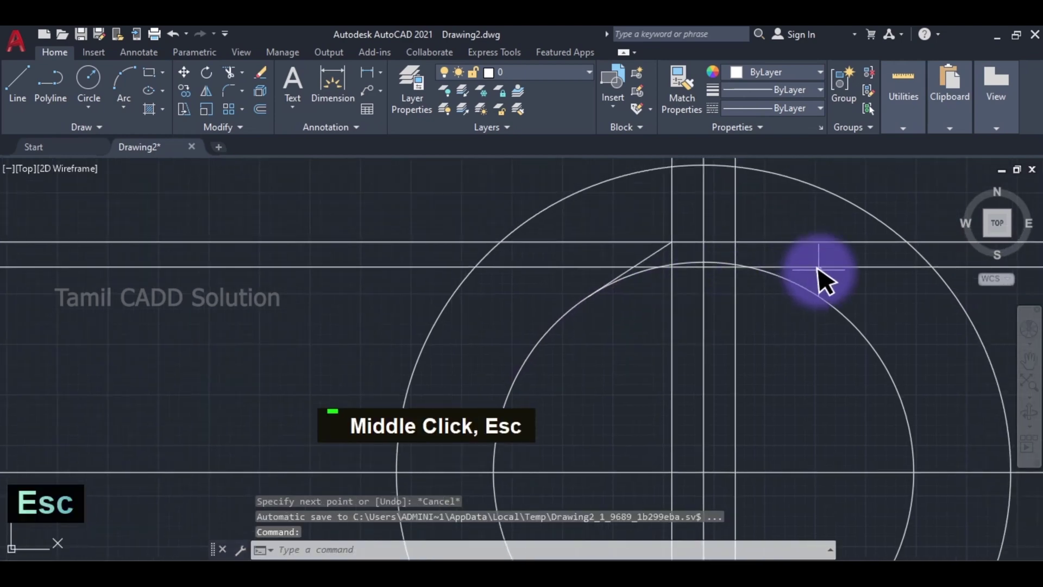
{"action": "key", "text": "l"}
{"action": "key", "text": "Return"}
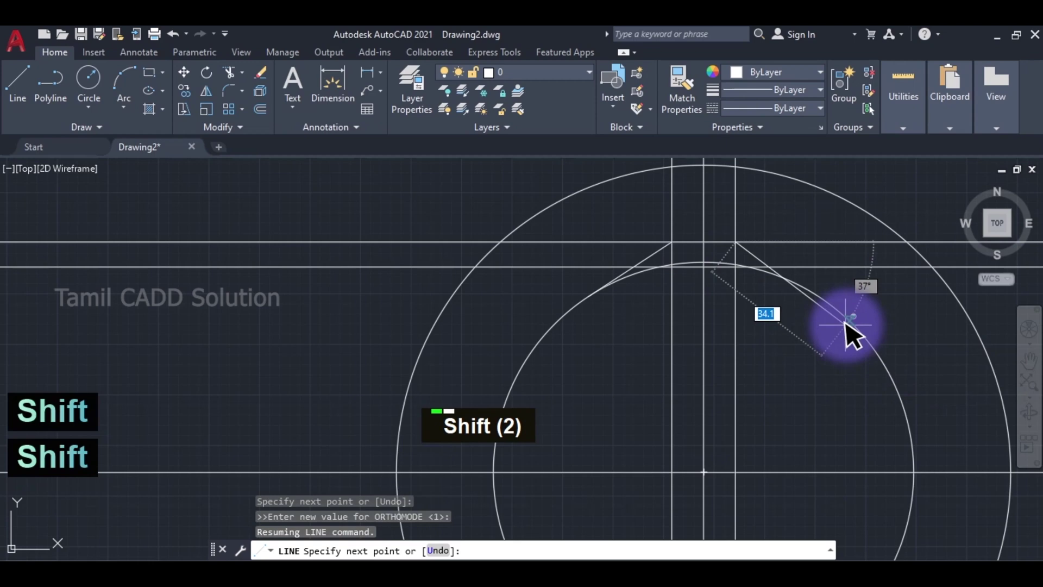
{"action": "right_click", "coordinate": [864, 320]}
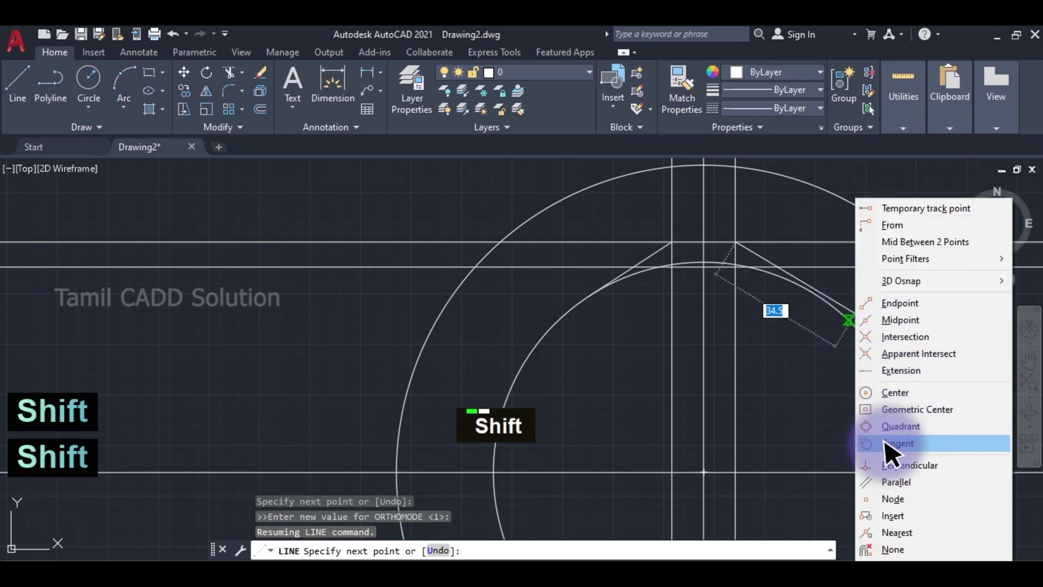
{"action": "left_click", "coordinate": [894, 449]}
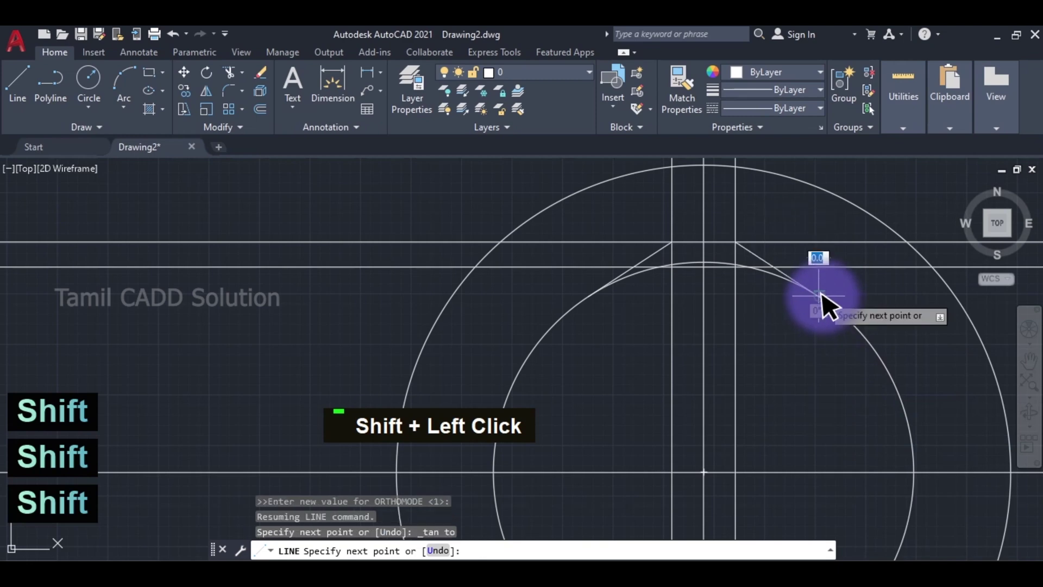
{"action": "key", "text": "shift+Escape"}
{"action": "middle_click", "coordinate": [711, 331]}
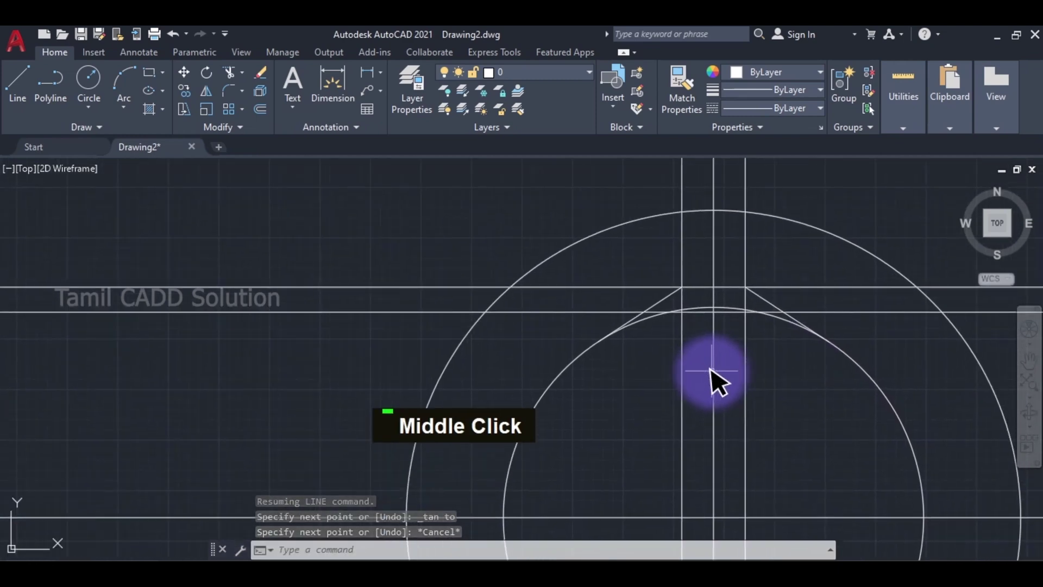
{"action": "type", "text": "tr"}
{"action": "key", "text": "space"}
Step: Trim the unwanted construction line pieces around and above the top notch
{"action": "middle_click", "coordinate": [678, 340]}
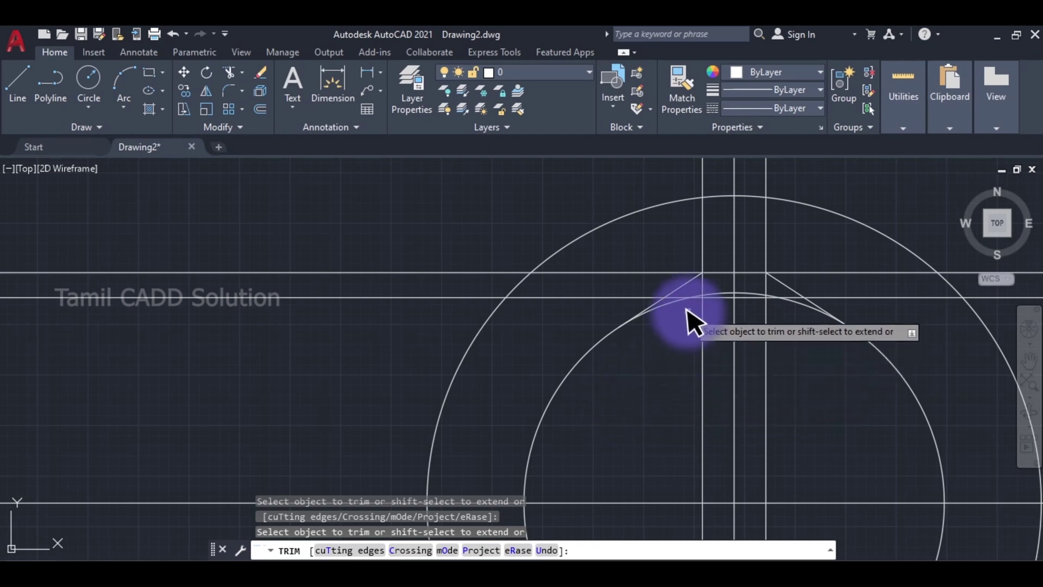
{"action": "middle_click", "coordinate": [689, 318]}
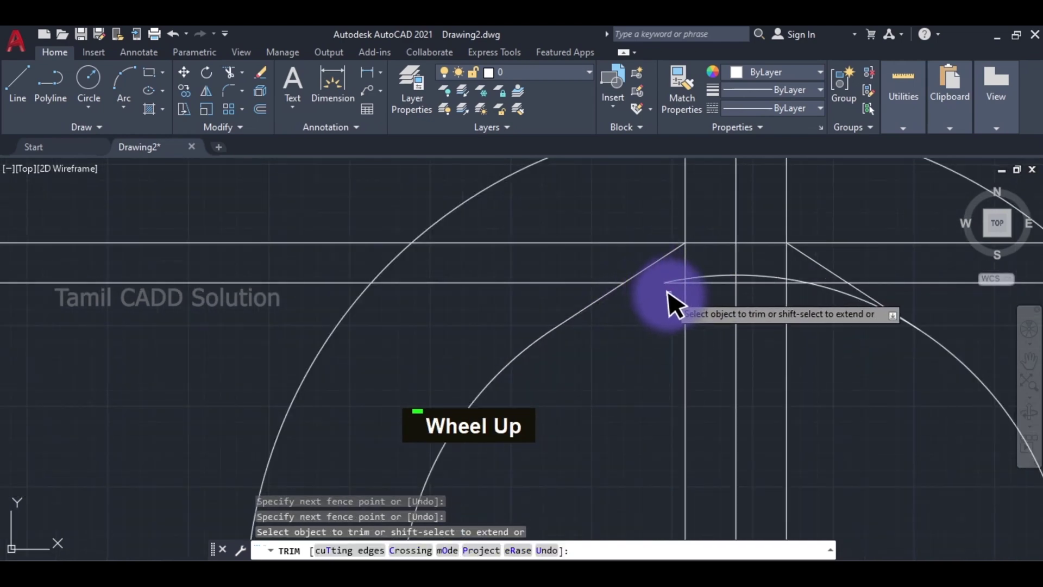
{"action": "double_click", "coordinate": [691, 282]}
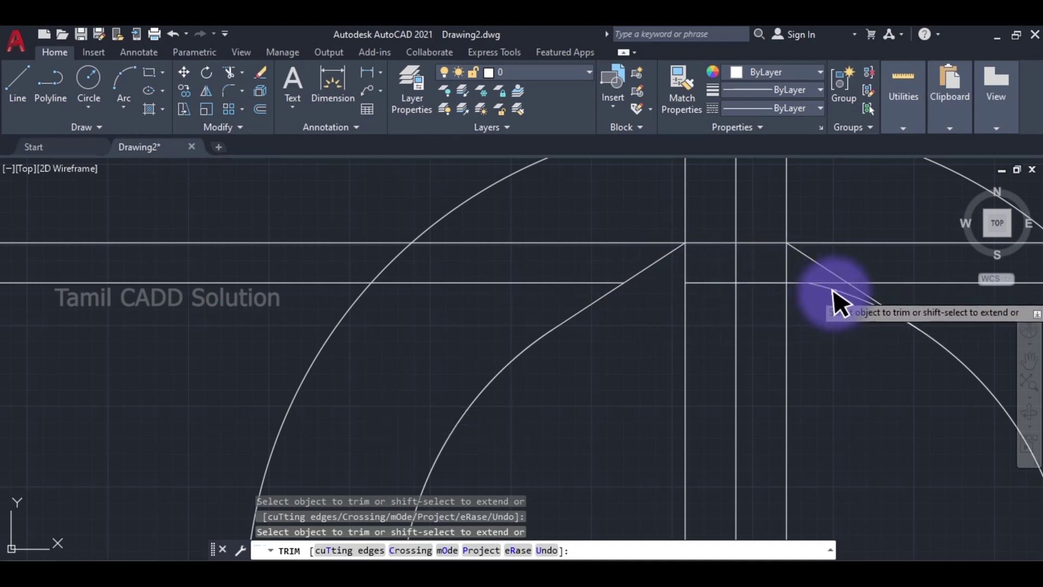
{"action": "middle_click", "coordinate": [831, 302]}
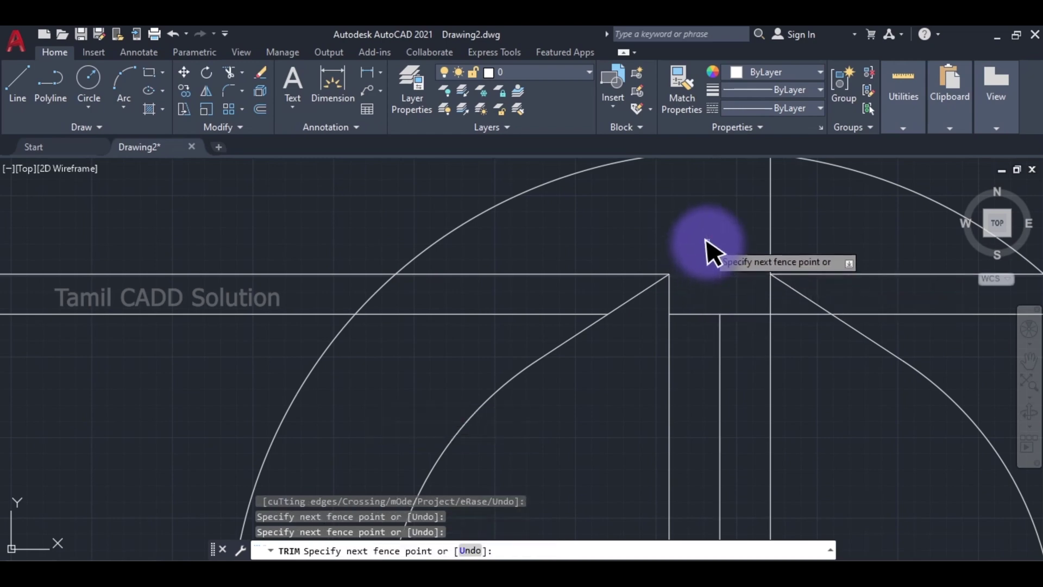
{"action": "double_click", "coordinate": [840, 258]}
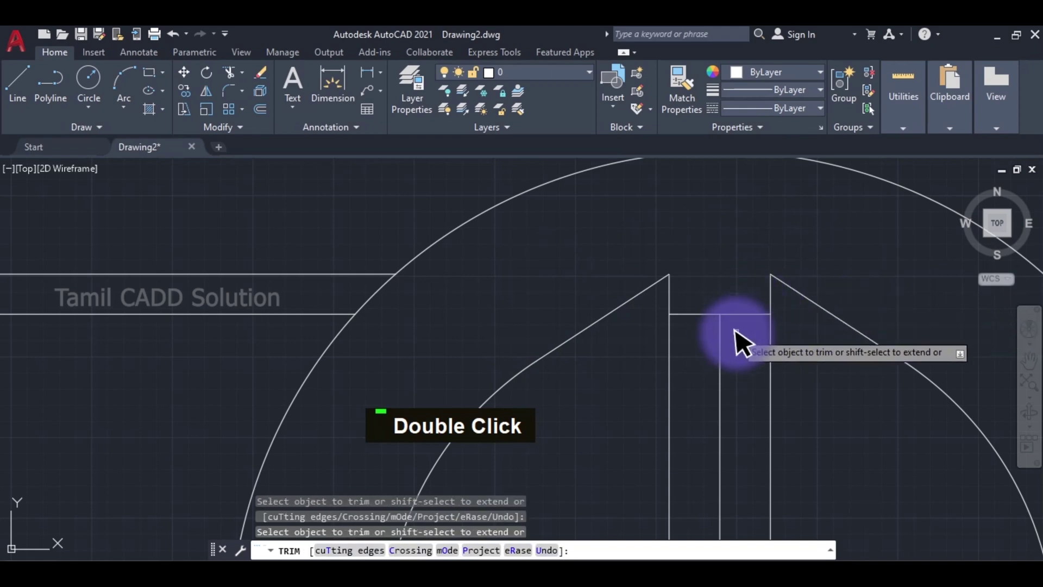
{"action": "middle_click", "coordinate": [709, 388]}
{"action": "scroll", "scroll_direction": "down", "scroll_amount": 3}
{"action": "key", "text": "Escape"}
Step: Trim the remaining stray segments to leave a clean notch profile on the inner circle
{"action": "scroll", "scroll_direction": "down", "scroll_amount": 3}
{"action": "middle_click", "coordinate": [652, 280]}
{"action": "scroll", "scroll_direction": "down", "scroll_amount": 3}
{"action": "double_click", "coordinate": [806, 240]}
{"action": "key", "text": "Delete"}
{"action": "double_click", "coordinate": [486, 239]}
{"action": "key", "text": "Delete"}
{"action": "middle_click", "coordinate": [684, 254]}
{"action": "scroll", "scroll_direction": "up", "scroll_amount": 3}
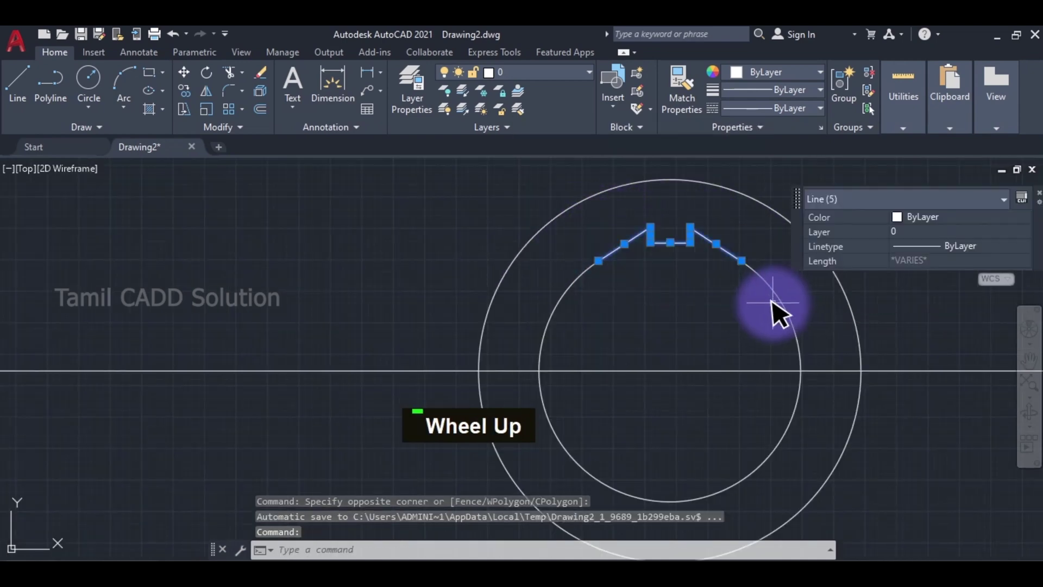
Step: Mirror the top notch profile across the horizontal centreline, keeping the original
{"action": "scroll", "scroll_direction": "up", "scroll_amount": 3}
{"action": "type", "text": "mi"}
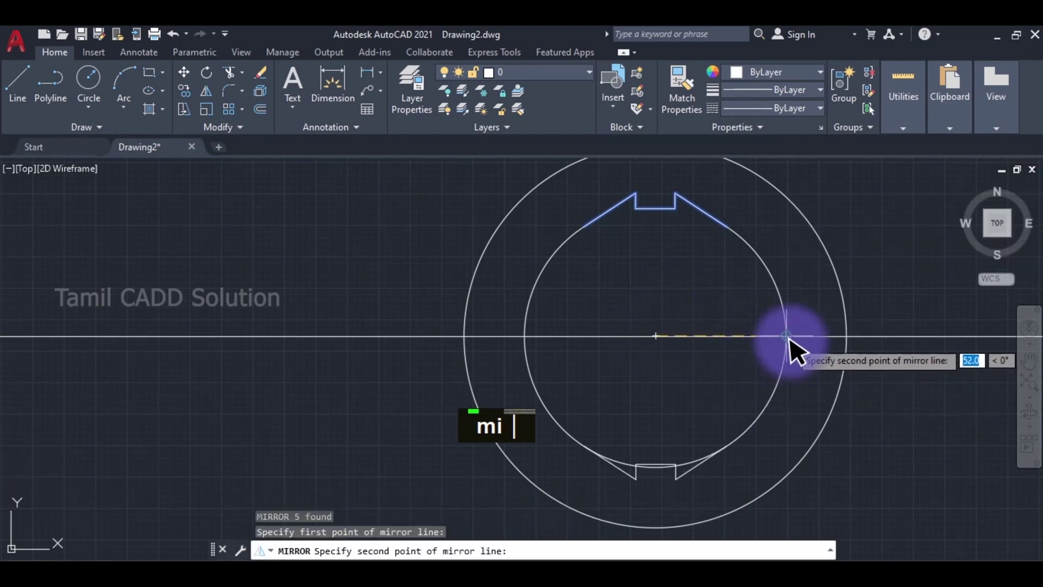
{"action": "key", "text": "space"}
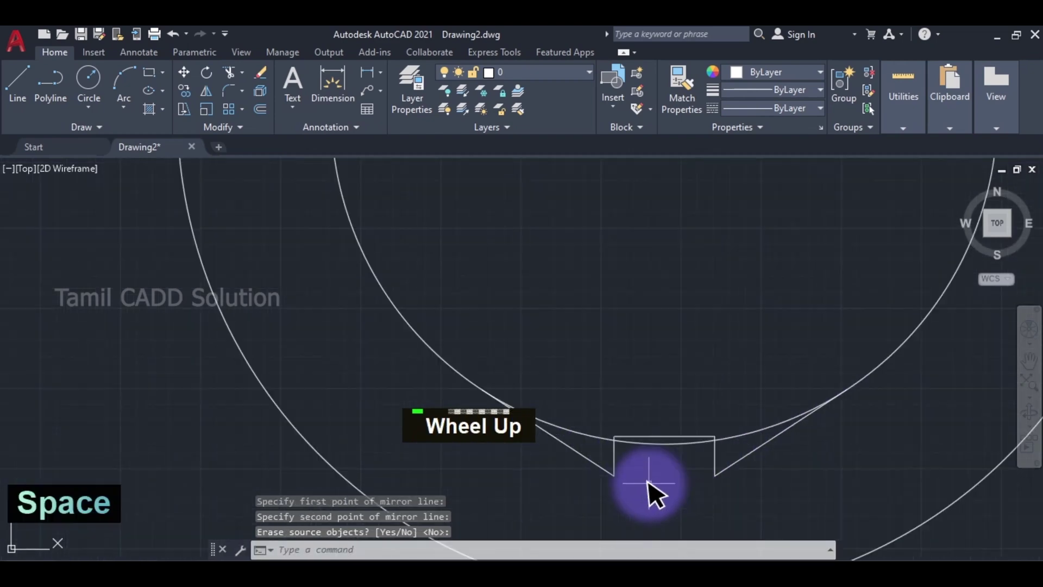
Step: Trim away the inner-circle arc crossing the bottom notch so both notches match
{"action": "type", "text": "tr"}
{"action": "middle_click", "coordinate": [679, 435]}
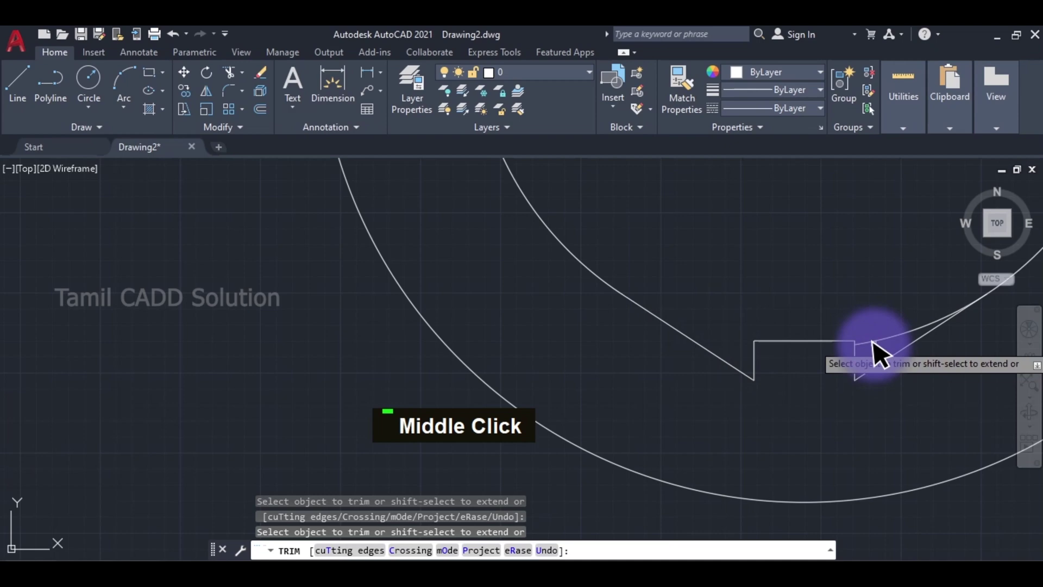
{"action": "scroll", "scroll_direction": "down", "scroll_amount": 3}
{"action": "middle_click", "coordinate": [860, 314]}
{"action": "key", "text": "Escape"}
{"action": "double_click", "coordinate": [775, 274]}
{"action": "key", "text": "Delete"}
Step: Pan and zoom around the ring to check the notched inner boundary
{"action": "scroll", "scroll_direction": "down", "scroll_amount": 3}
{"action": "middle_click", "coordinate": [787, 341]}
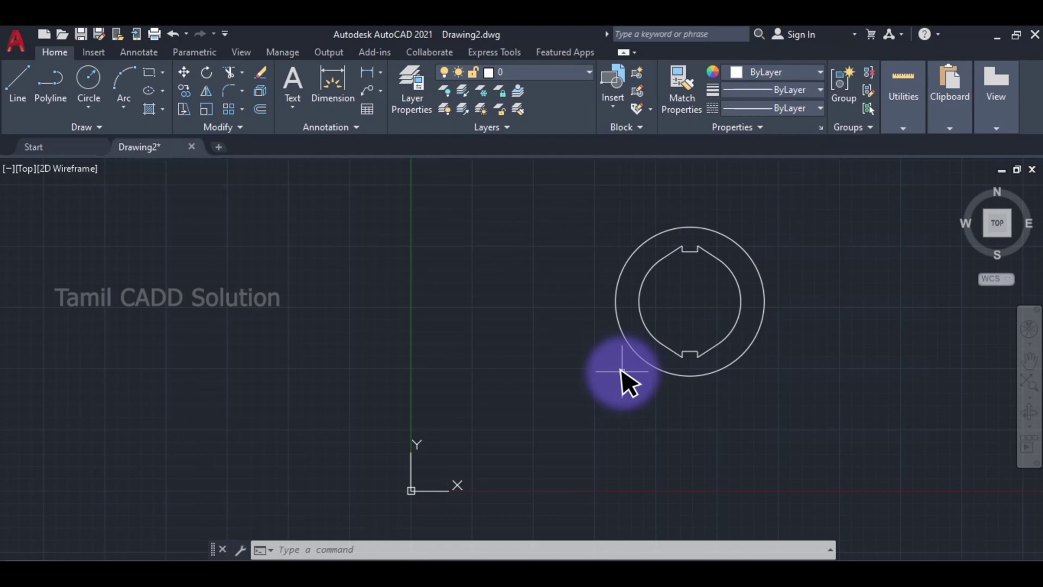
{"action": "middle_click", "coordinate": [703, 314]}
{"action": "middle_click", "coordinate": [668, 308]}
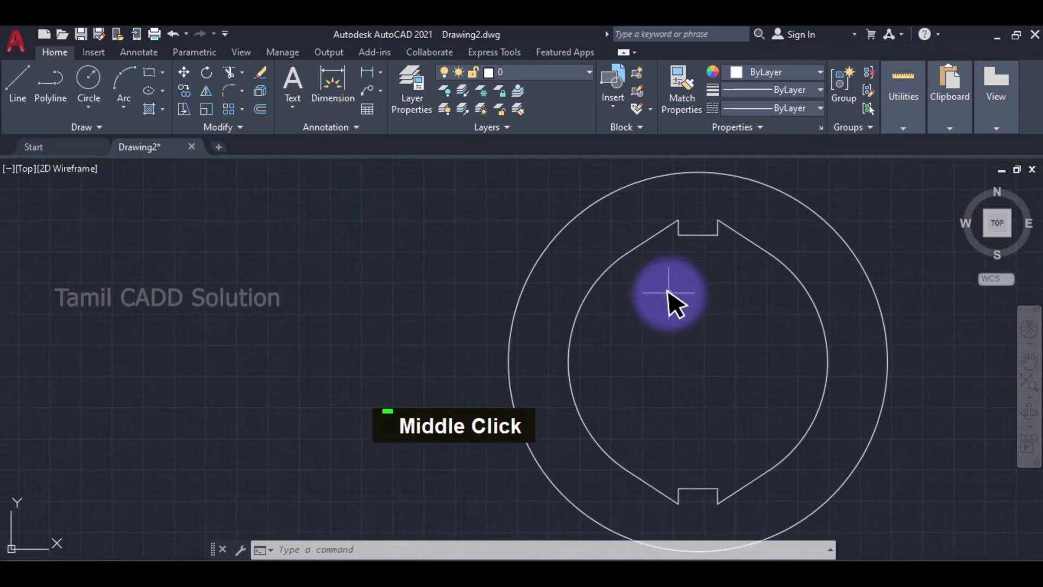
Step: Start Fillet with radius 1 in Multiple mode for the notch corners
{"action": "key", "text": "f"}
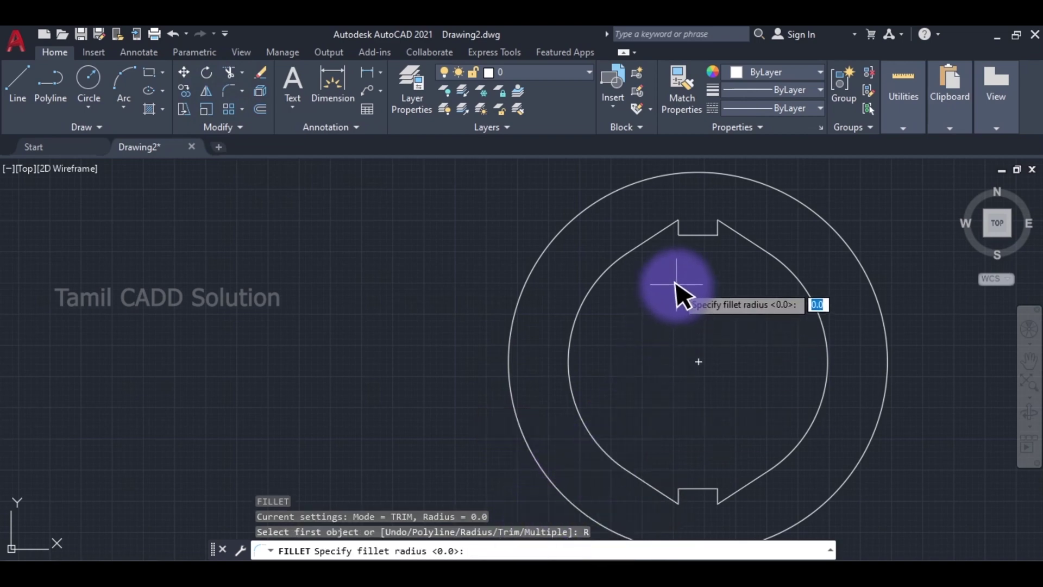
{"action": "key", "text": "1"}
{"action": "key", "text": "Return"}
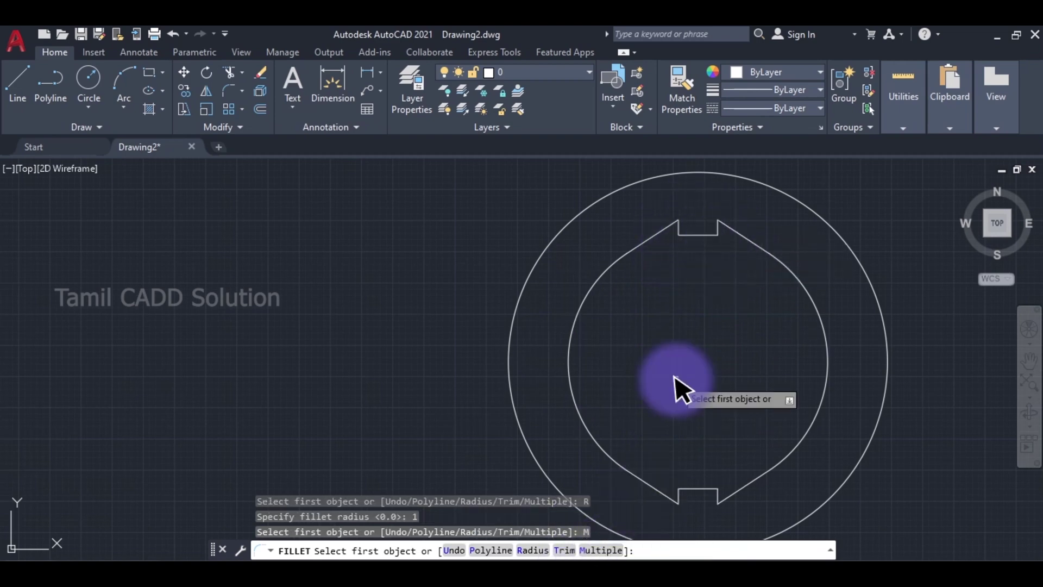
{"action": "scroll", "scroll_direction": "up", "scroll_amount": 3}
{"action": "middle_click", "coordinate": [692, 278]}
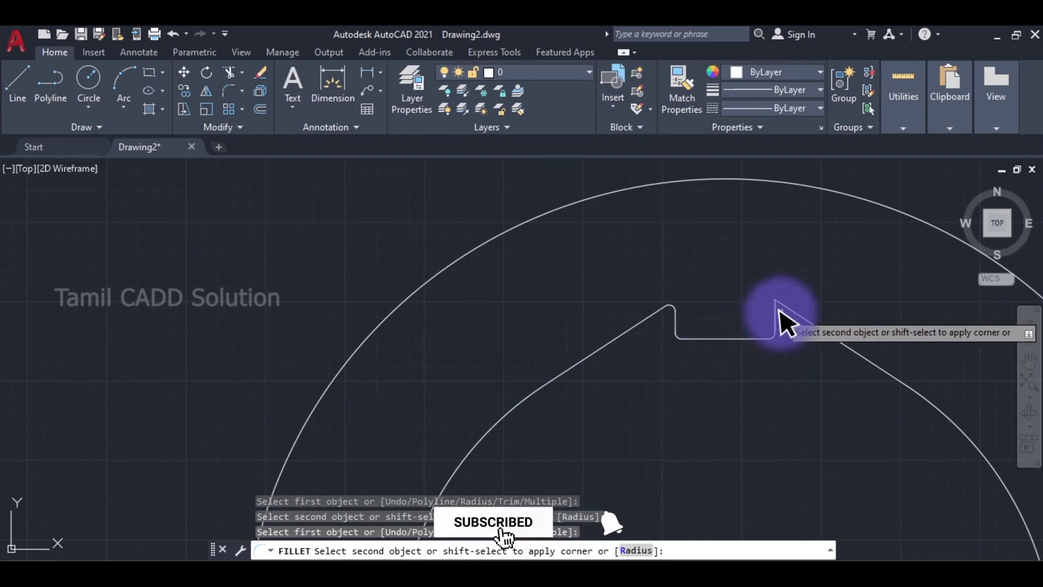
{"action": "scroll", "scroll_direction": "down", "scroll_amount": 3}
{"action": "middle_click", "coordinate": [757, 414]}
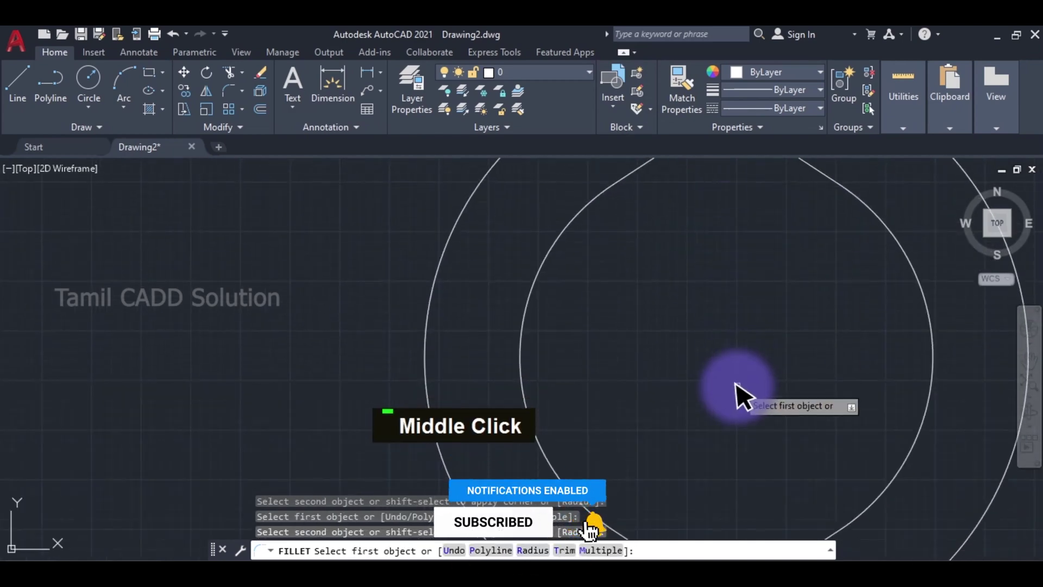
{"action": "scroll", "scroll_direction": "up", "scroll_amount": 3}
Step: Round the bottom notch corners with the fillet and finish the command
{"action": "double_click", "coordinate": [688, 452]}
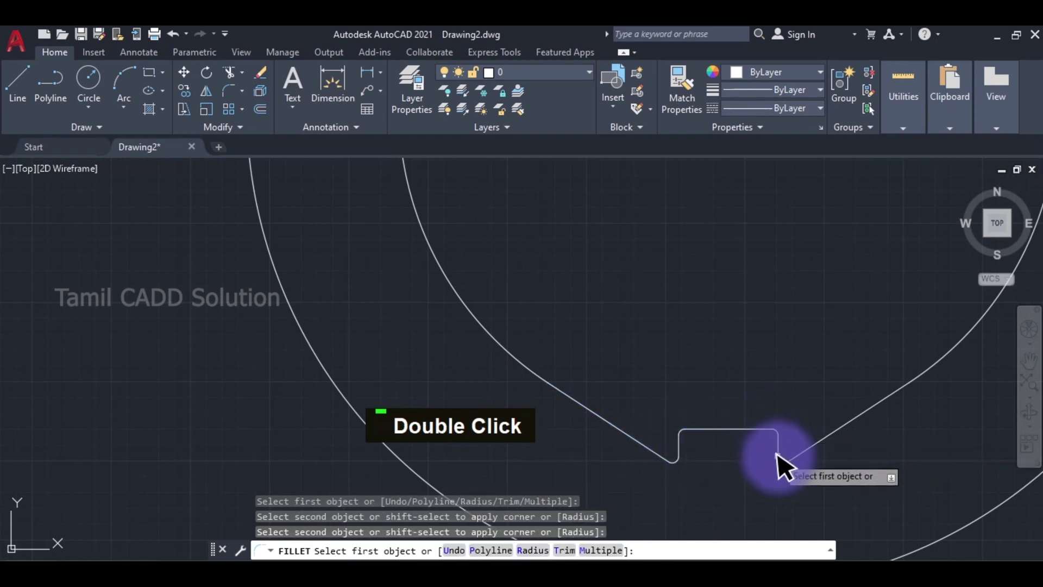
{"action": "scroll", "scroll_direction": "down", "scroll_amount": 3}
{"action": "middle_click", "coordinate": [780, 443]}
{"action": "key", "text": "Escape"}
{"action": "middle_click", "coordinate": [656, 364]}
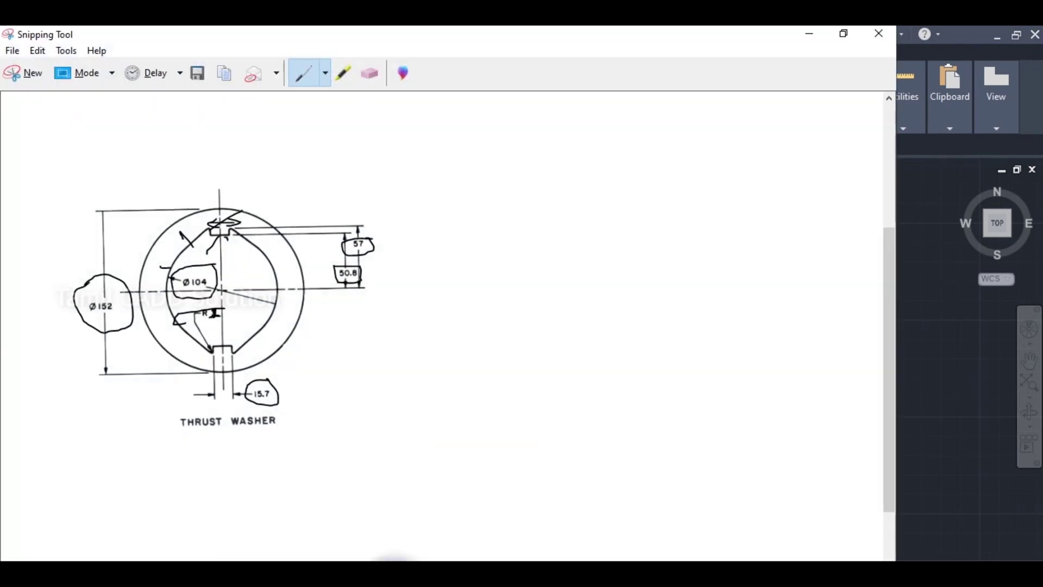
{"action": "middle_click", "coordinate": [593, 327]}
{"action": "type", "text": "d"}
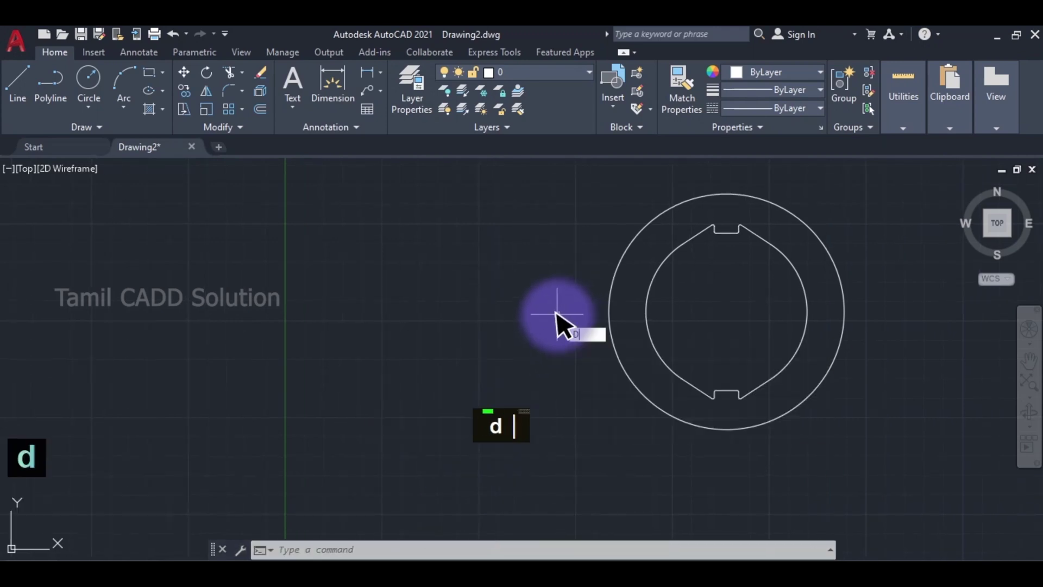
Step: Set the Standard dimension style's overall scale to 25 in the Fit settings
{"action": "key", "text": "space"}
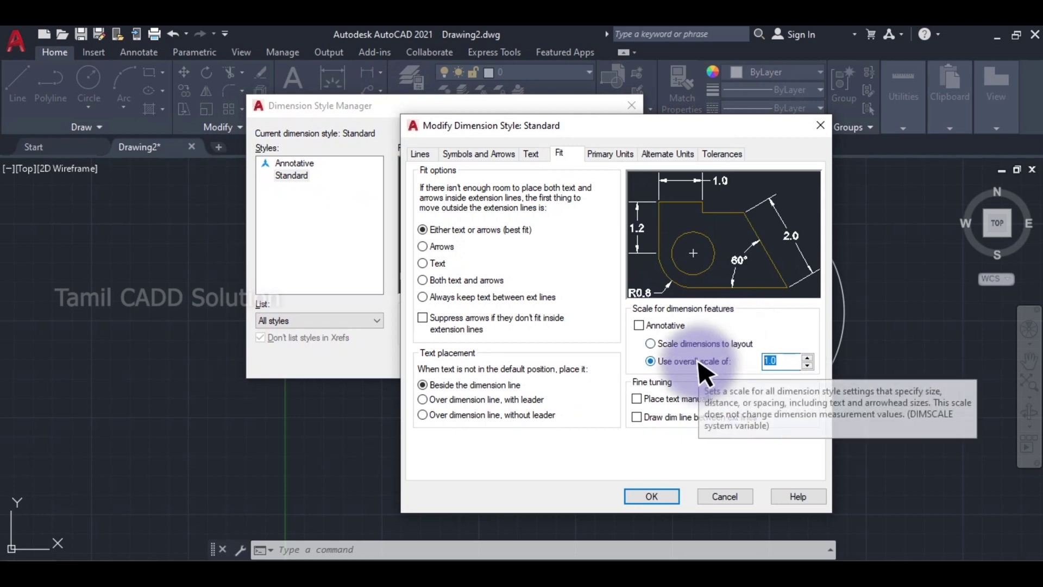
{"action": "type", "text": "25"}
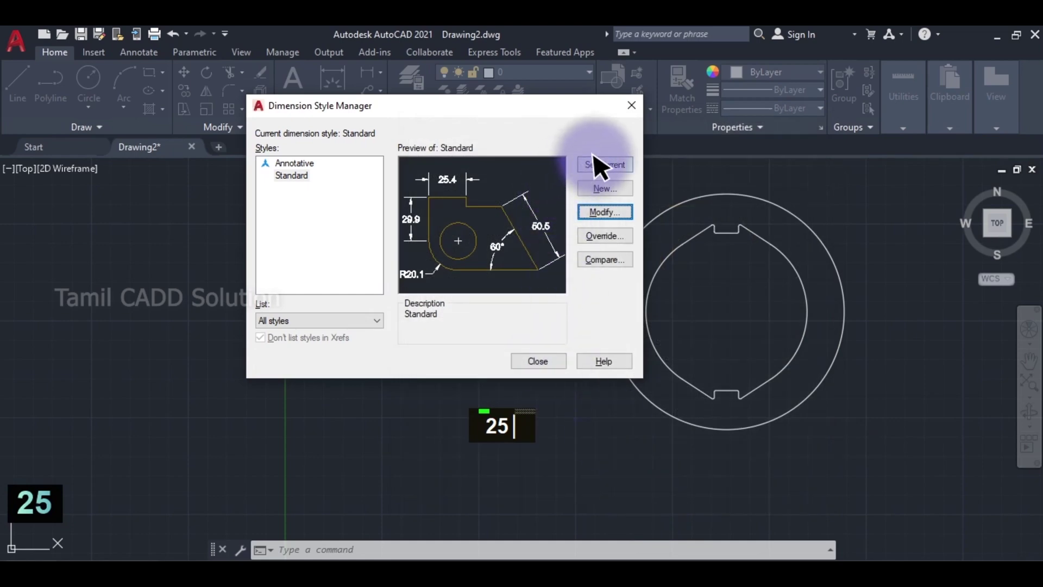
Step: Place the Ø152.0 diameter dimension on the outer circle
{"action": "middle_click", "coordinate": [748, 287]}
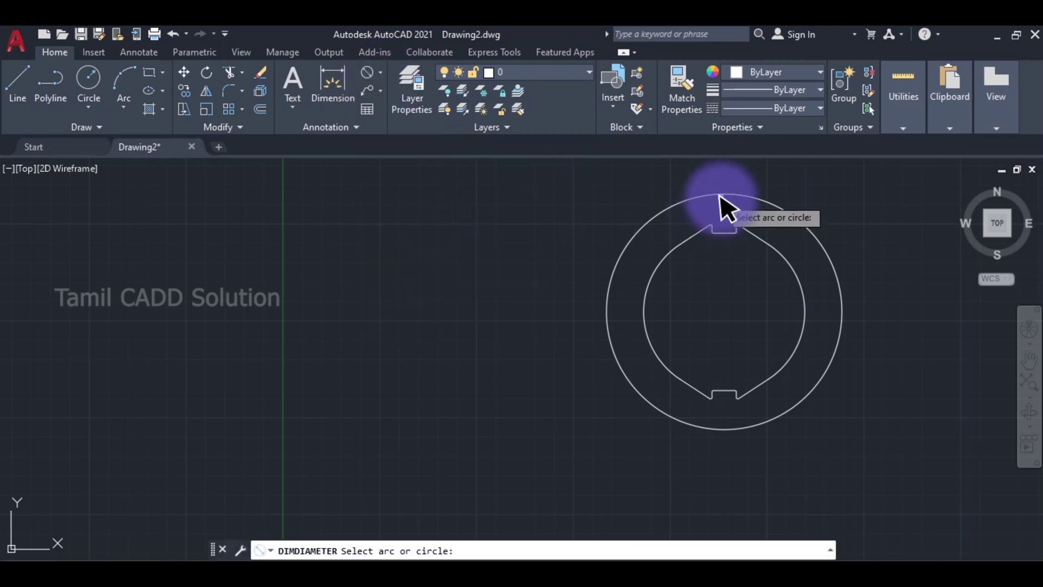
{"action": "double_click", "coordinate": [735, 203]}
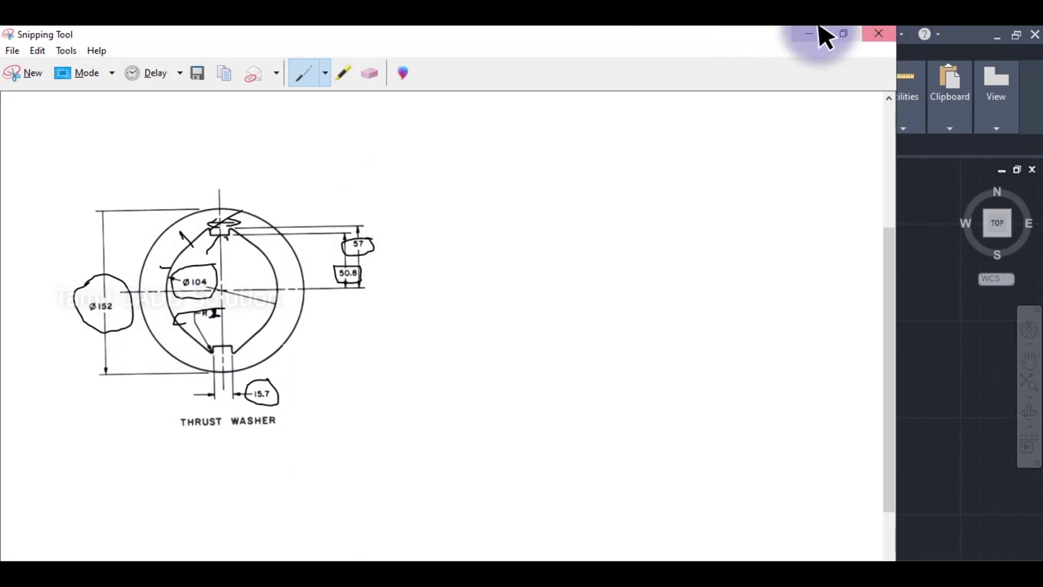
{"action": "middle_click", "coordinate": [707, 299]}
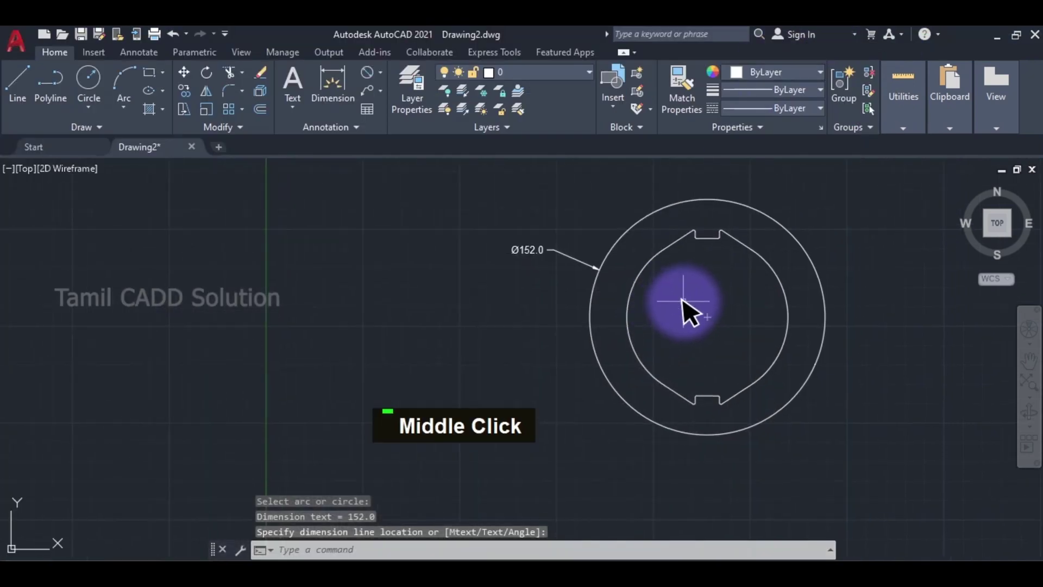
Step: Reopen the dimension style settings to confirm the 25.0 overall scale
{"action": "key", "text": "d"}
{"action": "key", "text": "space"}
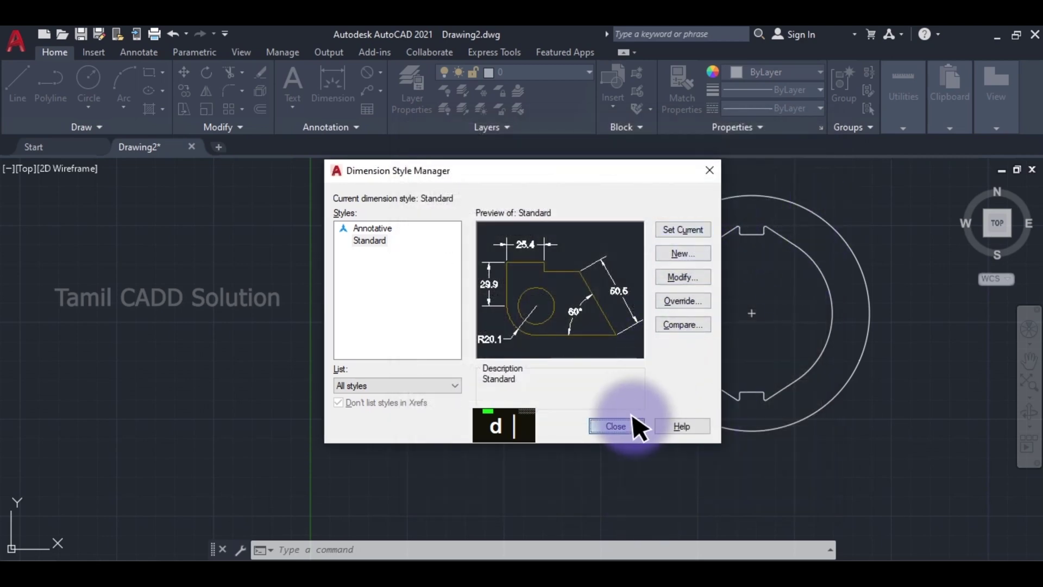
{"action": "middle_click", "coordinate": [695, 293]}
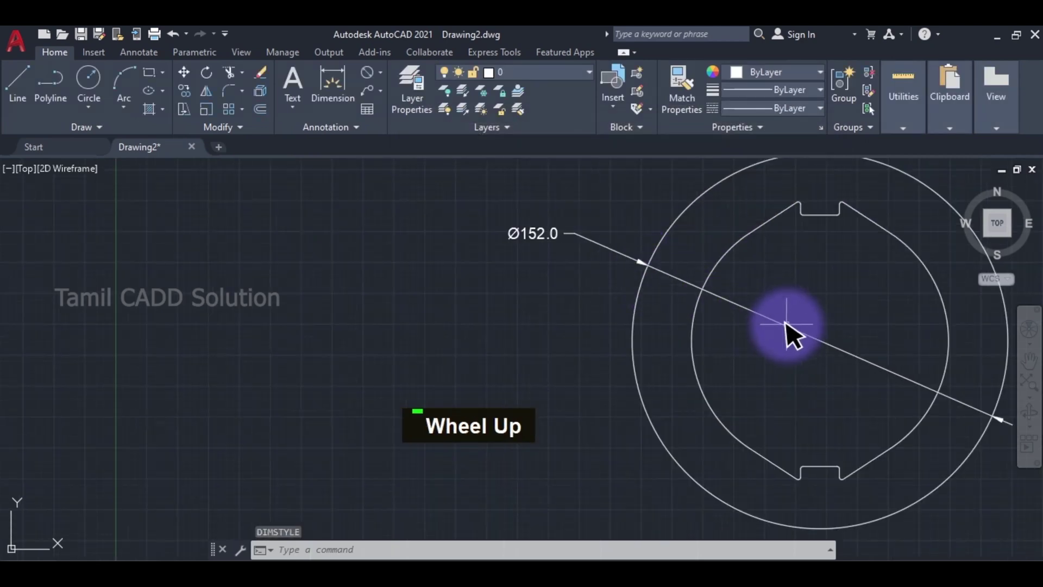
{"action": "scroll", "scroll_direction": "up", "scroll_amount": 3}
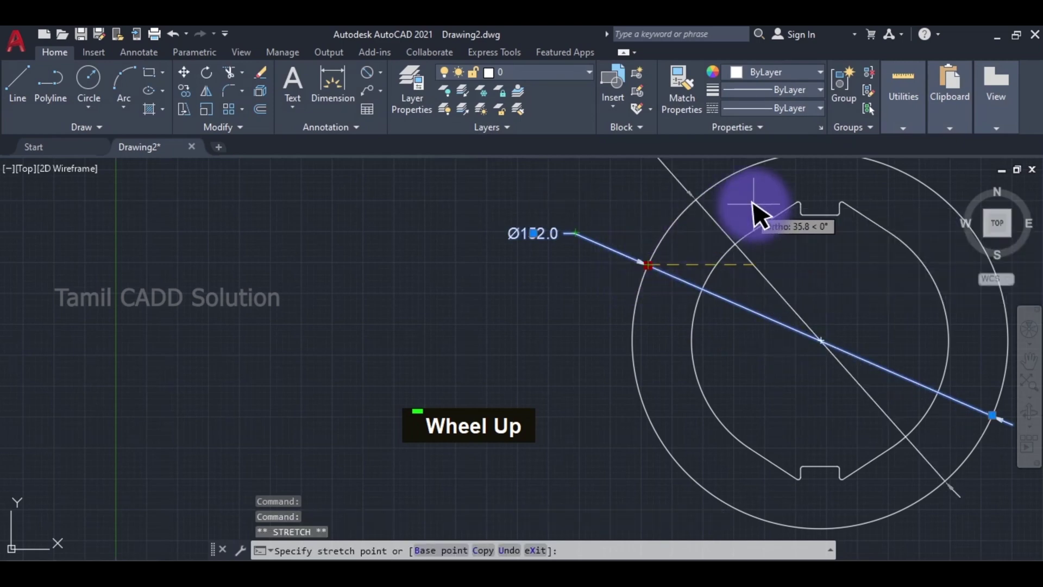
{"action": "middle_click", "coordinate": [791, 183]}
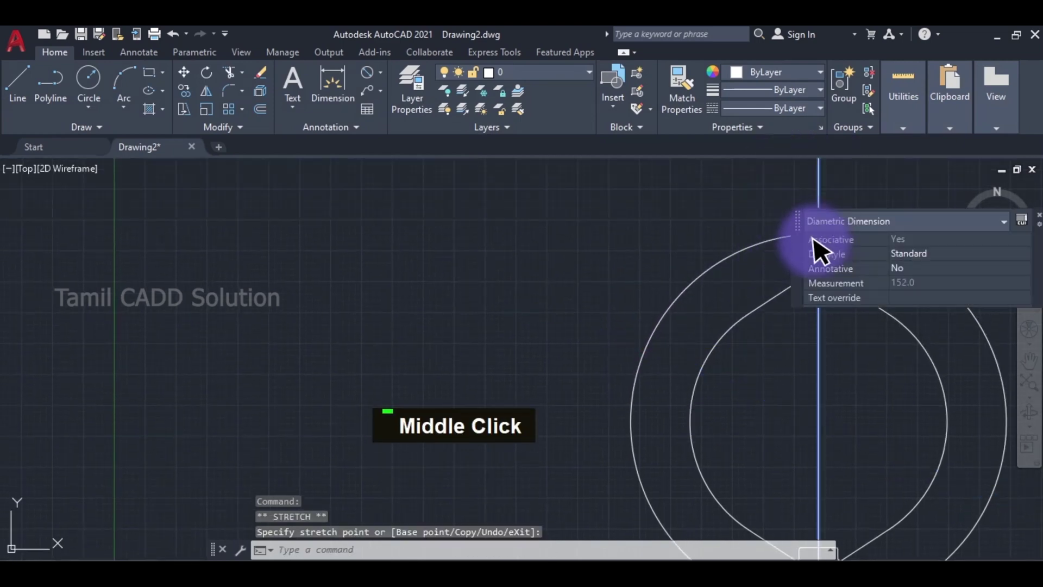
Step: Delete the Ø152.0 diameter dimension and zoom out to the whole ring
{"action": "key", "text": "Escape"}
{"action": "scroll", "scroll_direction": "down", "scroll_amount": 3}
{"action": "double_click", "coordinate": [748, 213]}
{"action": "key", "text": "Delete"}
{"action": "type", "text": "d"}
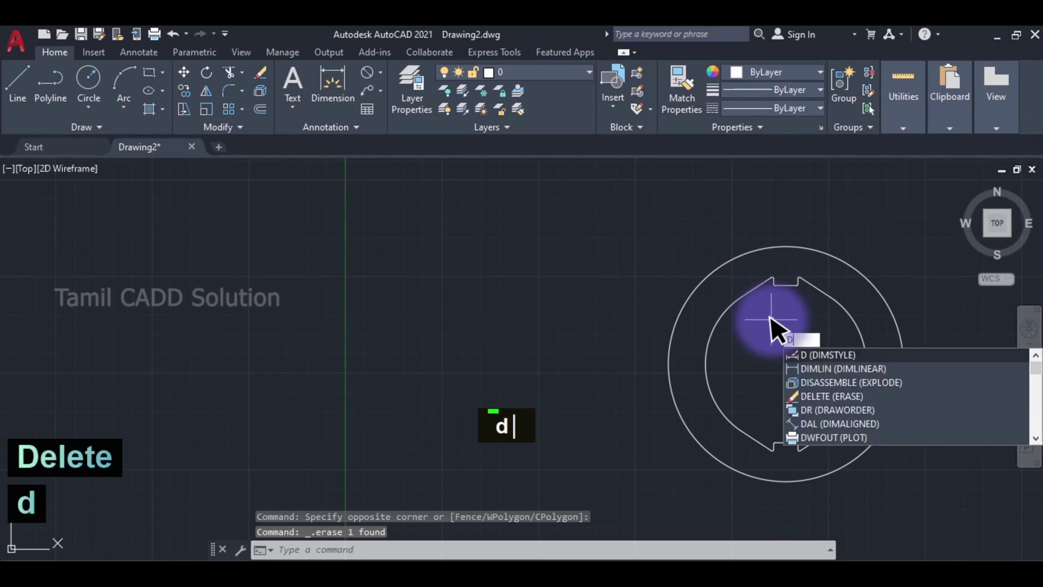
Step: Dimension the inner circle with its Ø104.0 diameter
{"action": "type", "text": "i"}
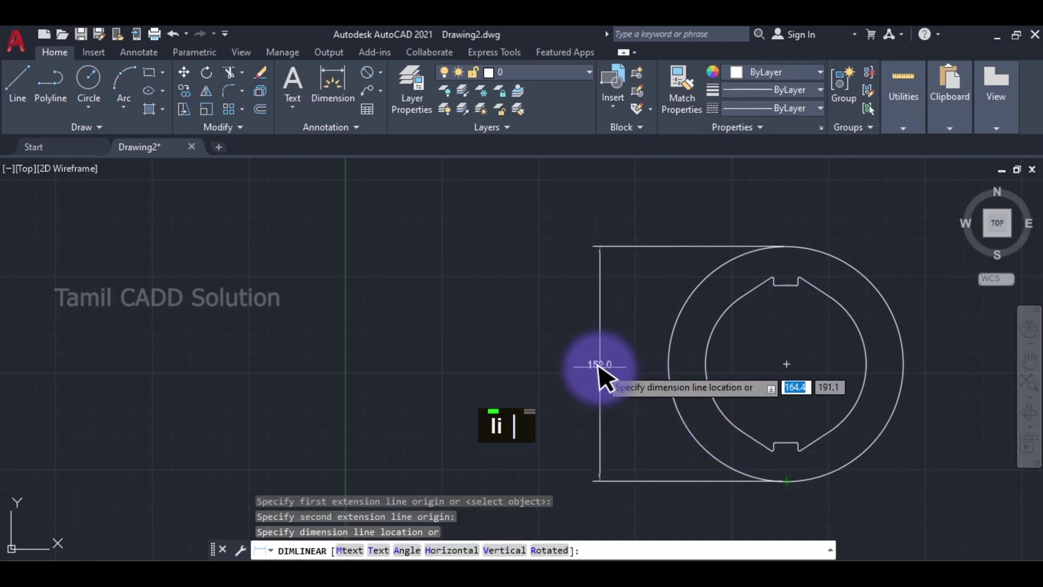
{"action": "middle_click", "coordinate": [702, 360]}
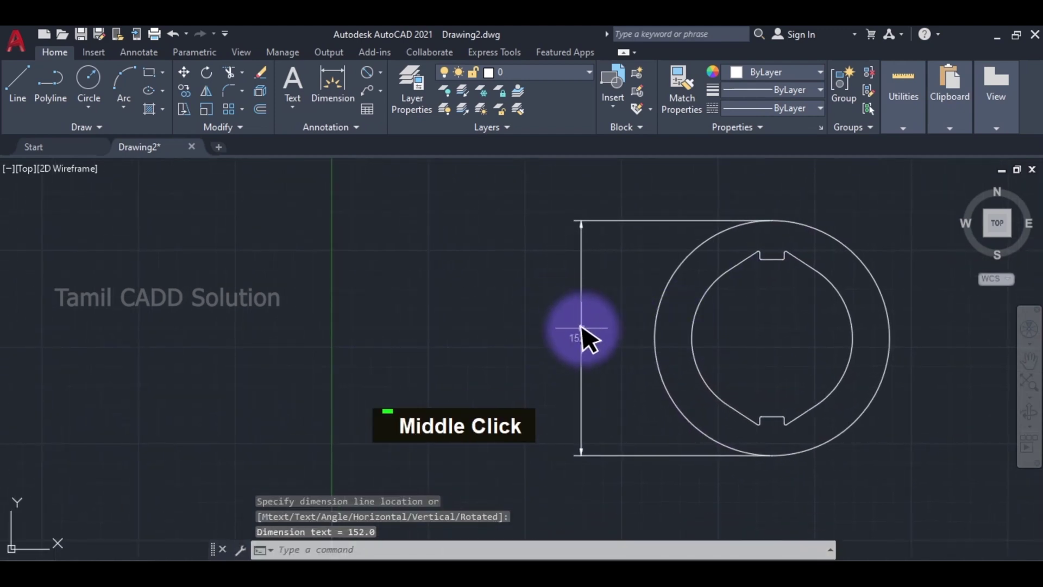
{"action": "scroll", "scroll_direction": "up", "scroll_amount": 3}
{"action": "scroll", "scroll_direction": "down", "scroll_amount": 3}
{"action": "middle_click", "coordinate": [780, 335]}
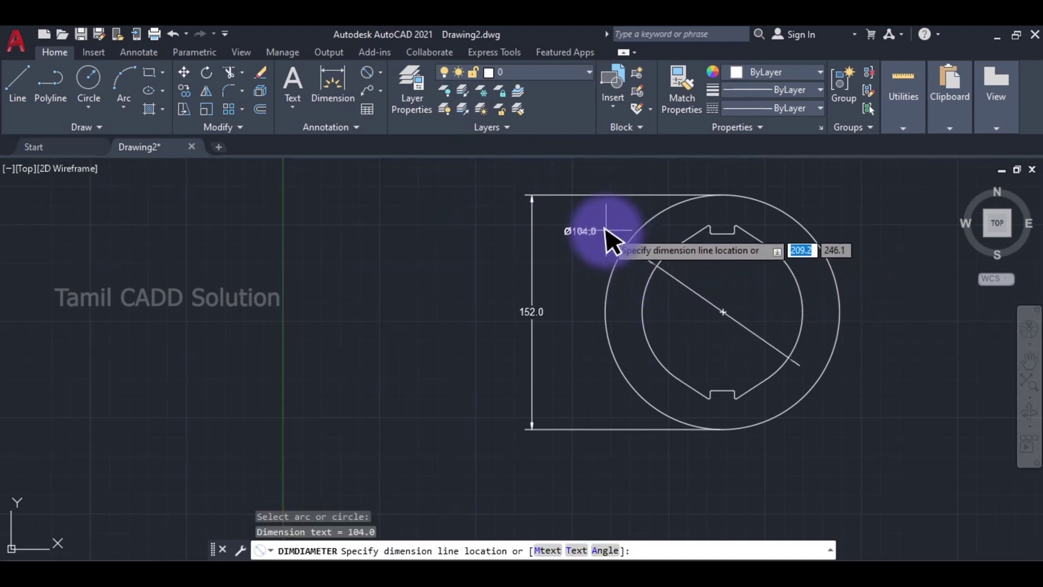
{"action": "key", "text": "Escape"}
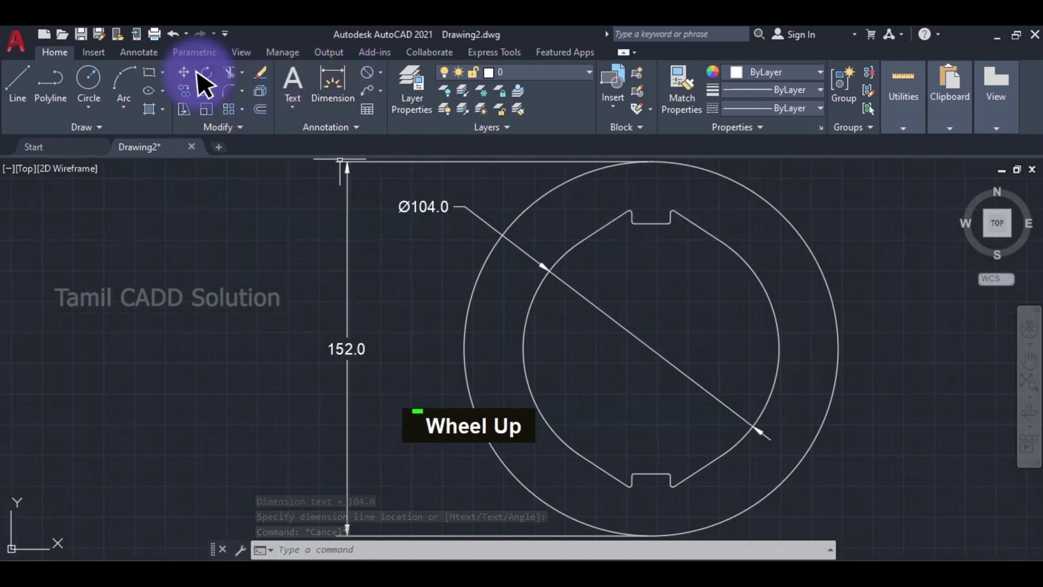
Step: Add the 152.0 overall height and 50.8 centre-to-keyway linear dimensions
{"action": "type", "text": "dli"}
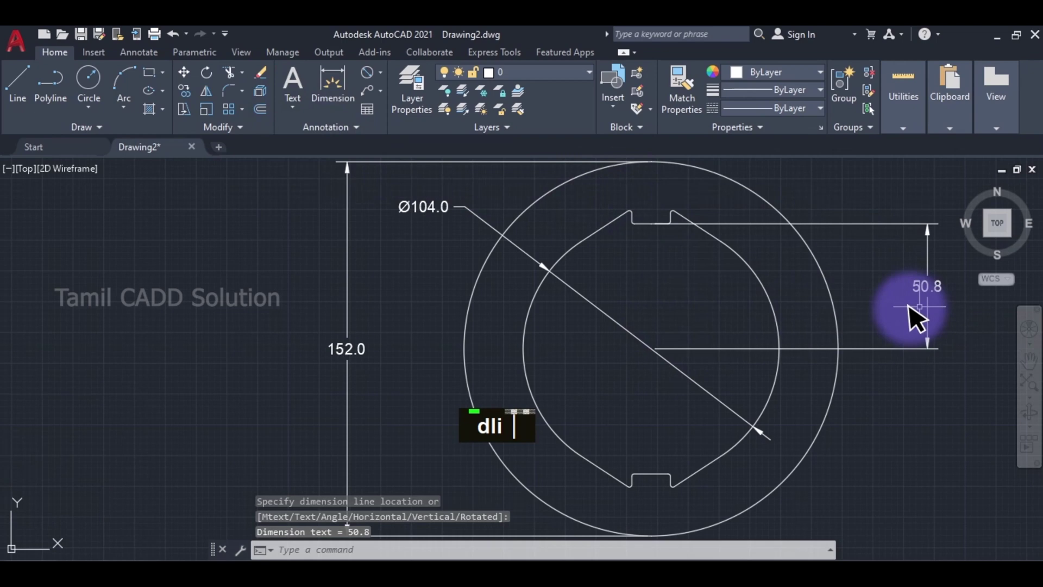
{"action": "middle_click", "coordinate": [867, 310]}
{"action": "key", "text": "space"}
{"action": "scroll", "scroll_direction": "up", "scroll_amount": 3}
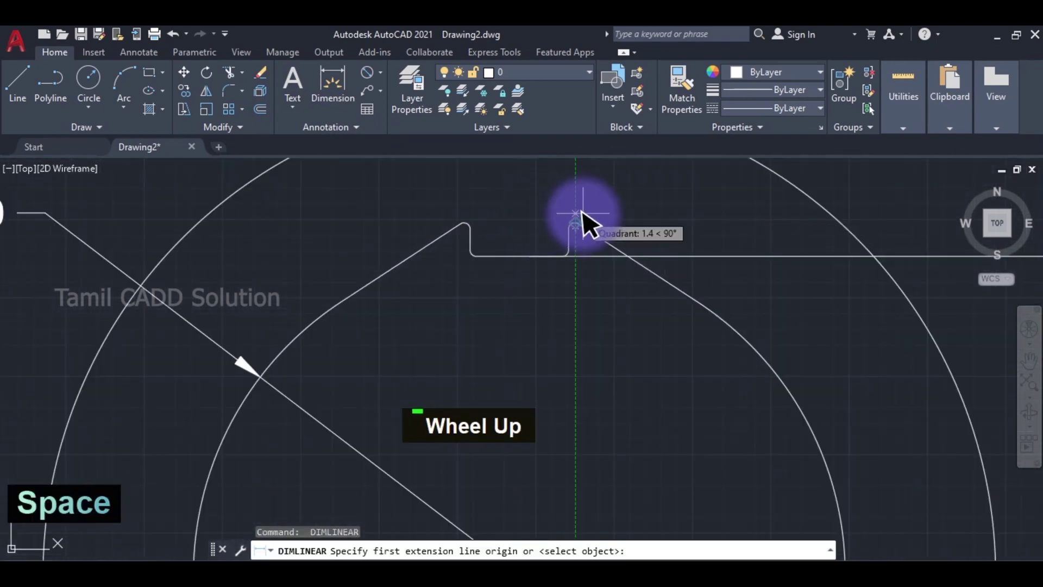
Step: Draw a horizontal construction line with XLINE and select it
{"action": "type", "text": "x"}
{"action": "key", "text": "Escape"}
{"action": "type", "text": "l"}
{"action": "key", "text": "space"}
{"action": "key", "text": "Escape"}
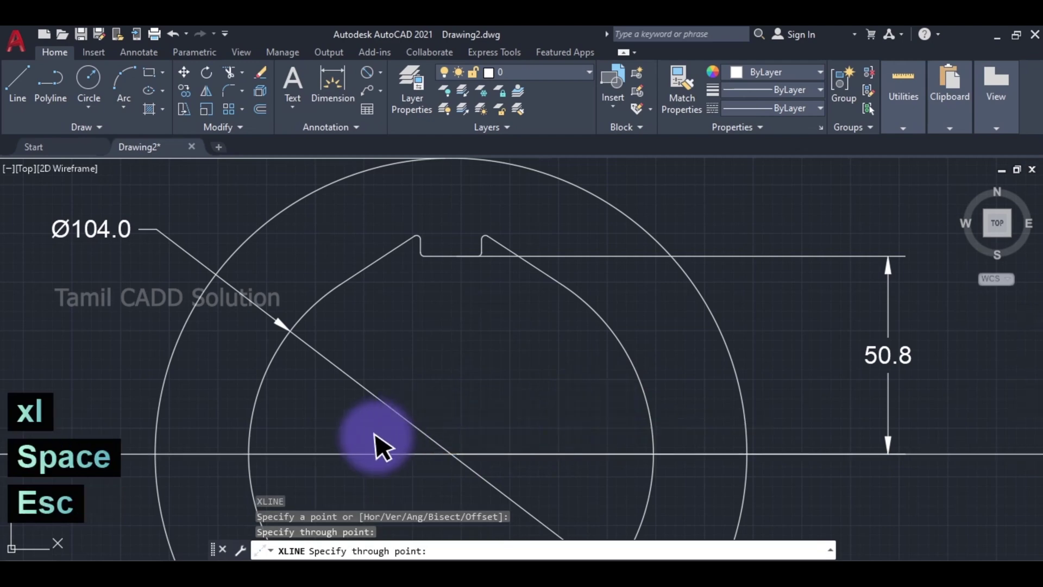
{"action": "scroll", "scroll_direction": "down", "scroll_amount": 3}
{"action": "key", "text": "Escape"}
{"action": "double_click", "coordinate": [366, 404]}
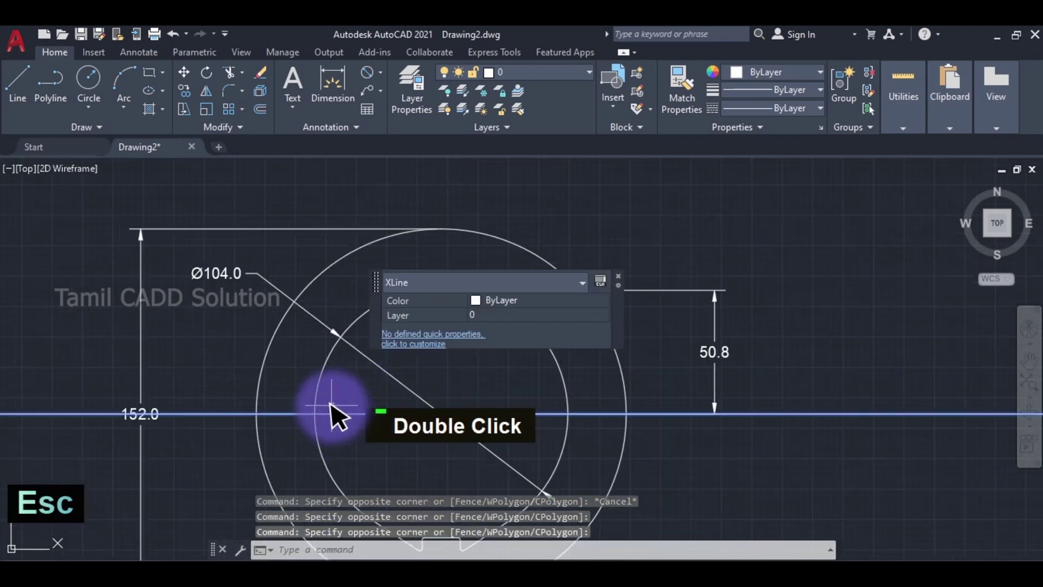
Step: Offset the horizontal construction line by 7 to run just above the top notch
{"action": "middle_click", "coordinate": [465, 392]}
{"action": "scroll", "scroll_direction": "down", "scroll_amount": 3}
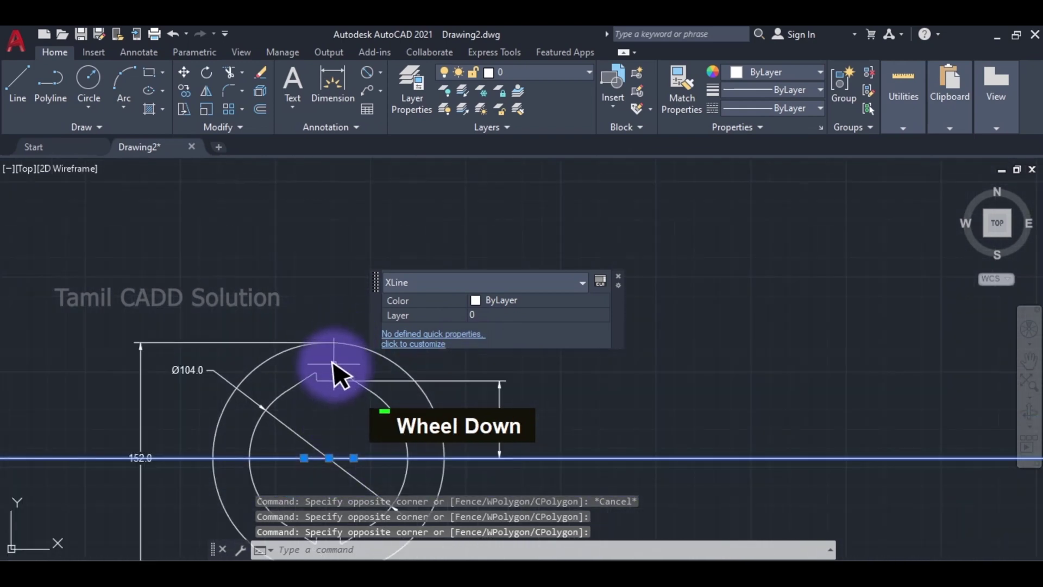
{"action": "type", "text": "o"}
{"action": "key", "text": "o"}
{"action": "key", "text": "Return"}
{"action": "type", "text": "Enter, O7"}
{"action": "key", "text": "Return"}
Step: Review the view and switch over to the reference sketch in Snipping Tool
{"action": "scroll", "scroll_direction": "up", "scroll_amount": 3}
{"action": "scroll", "scroll_direction": "up", "scroll_amount": 3}
{"action": "scroll", "scroll_direction": "down", "scroll_amount": 3}
{"action": "middle_click", "coordinate": [522, 382]}
{"action": "scroll", "scroll_direction": "up", "scroll_amount": 3}
{"action": "key", "text": "Escape"}
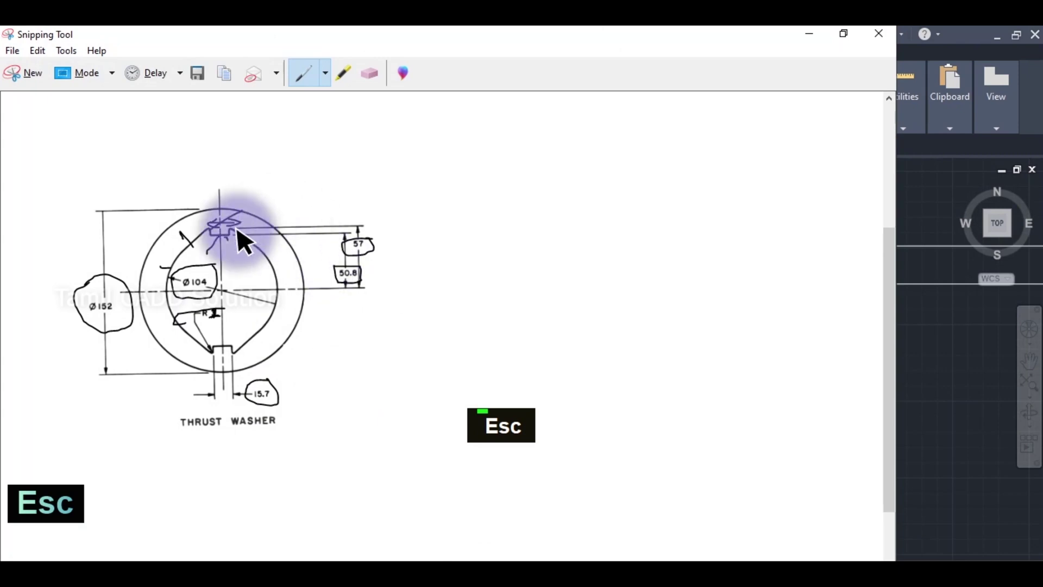
Step: Erase the pen marks around the sketch's top notch and return to the AutoCAD drawing
{"action": "scroll", "scroll_direction": "up", "scroll_amount": 3}
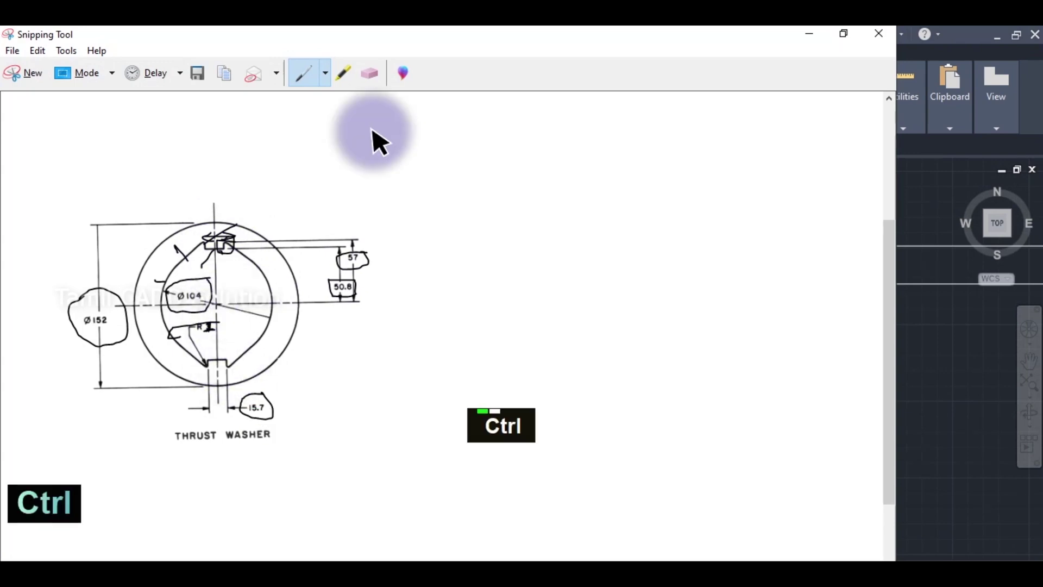
{"action": "double_click", "coordinate": [230, 247]}
{"action": "double_click", "coordinate": [248, 242]}
{"action": "double_click", "coordinate": [231, 245]}
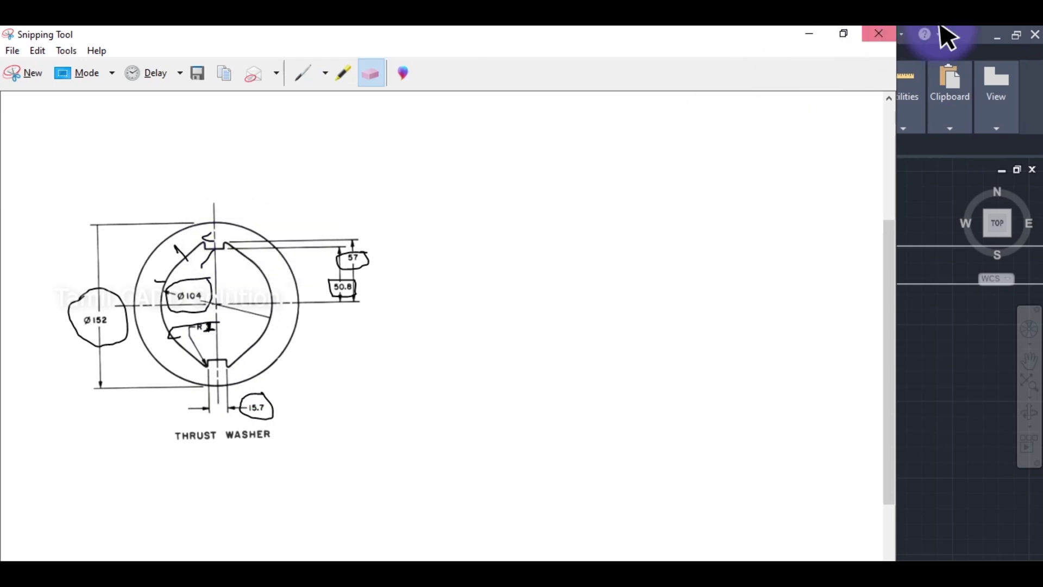
{"action": "middle_click", "coordinate": [546, 338]}
{"action": "double_click", "coordinate": [461, 239]}
{"action": "scroll", "scroll_direction": "down", "scroll_amount": 3}
Step: Place a 57.0 linear dimension from the centre line to the top of the keyway notch
{"action": "type", "text": "dli"}
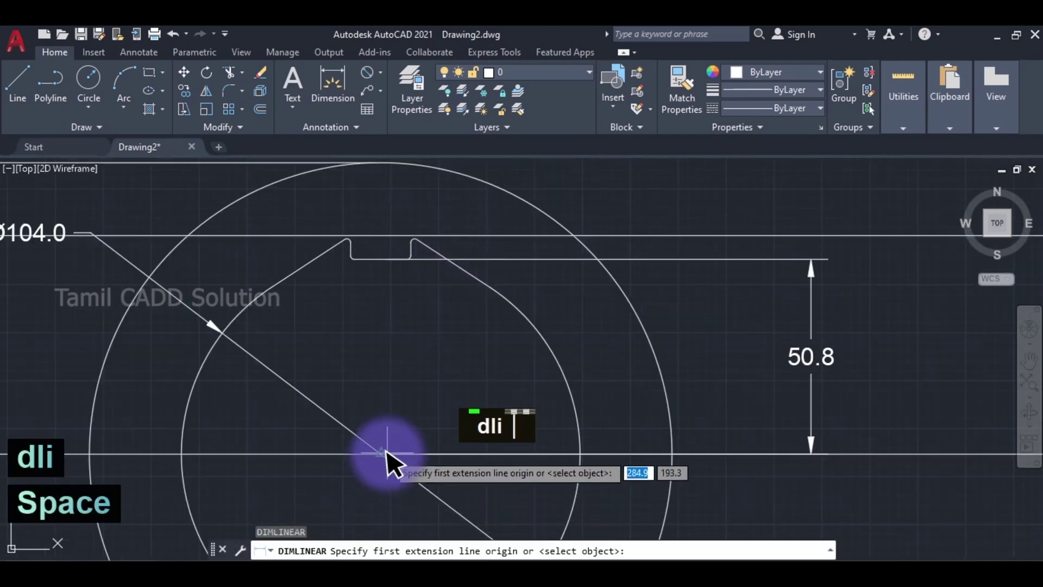
{"action": "scroll", "scroll_direction": "up", "scroll_amount": 3}
{"action": "type", "text": "dli"}
{"action": "scroll", "scroll_direction": "down", "scroll_amount": 3}
{"action": "middle_click", "coordinate": [681, 397]}
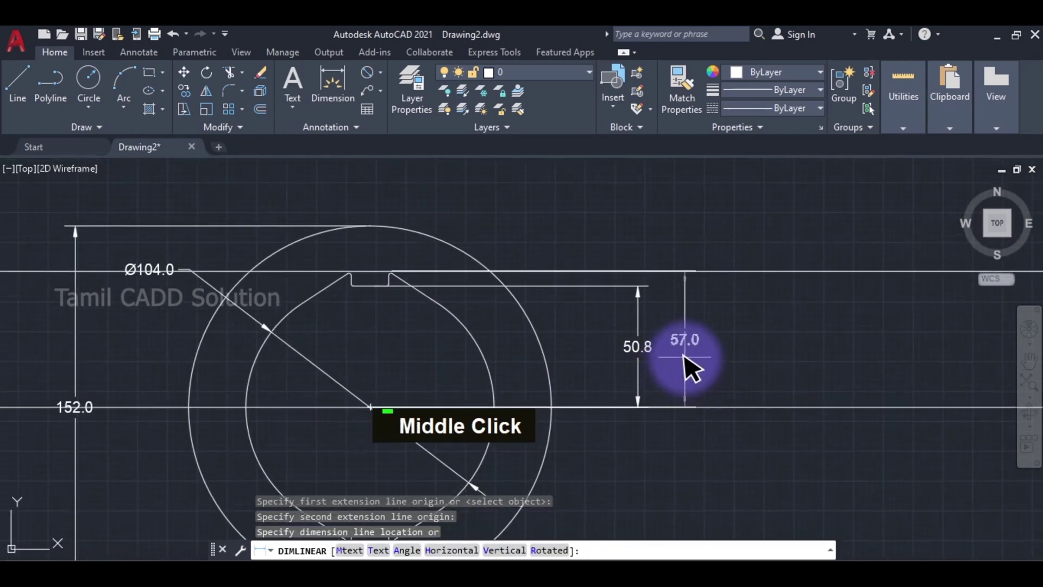
{"action": "key", "text": "Escape"}
{"action": "double_click", "coordinate": [739, 257]}
{"action": "key", "text": "Delete"}
Step: Pan and zoom around the drawing to review the ring and its dimensions
{"action": "scroll", "scroll_direction": "up", "scroll_amount": 3}
{"action": "scroll", "scroll_direction": "down", "scroll_amount": 3}
{"action": "middle_click", "coordinate": [473, 274]}
{"action": "scroll", "scroll_direction": "up", "scroll_amount": 3}
{"action": "middle_click", "coordinate": [300, 241]}
{"action": "scroll", "scroll_direction": "down", "scroll_amount": 3}
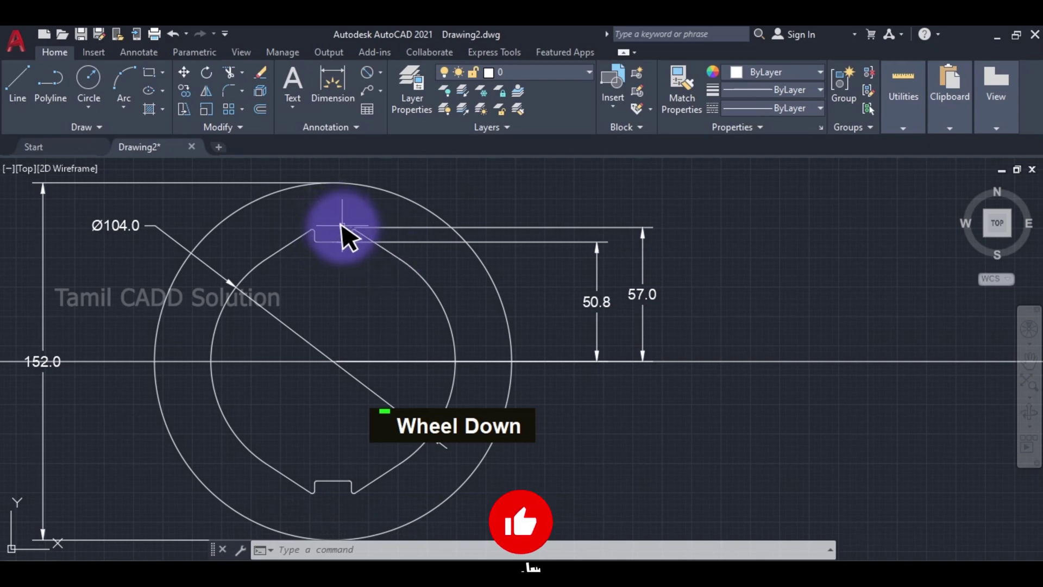
{"action": "scroll", "scroll_direction": "up", "scroll_amount": 3}
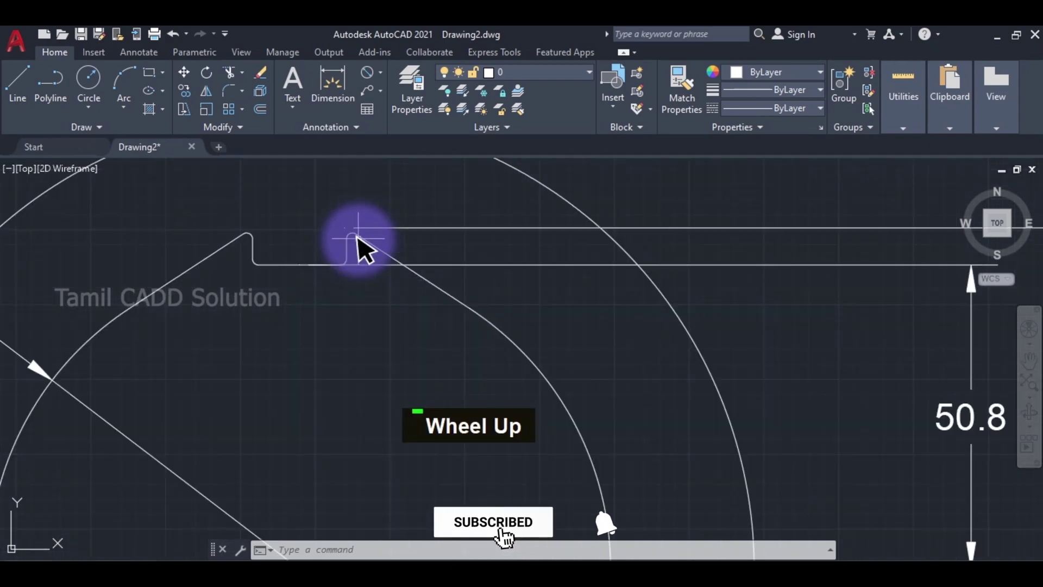
{"action": "scroll", "scroll_direction": "down", "scroll_amount": 3}
{"action": "scroll", "scroll_direction": "up", "scroll_amount": 3}
{"action": "middle_click", "coordinate": [398, 403]}
{"action": "type", "text": "c"}
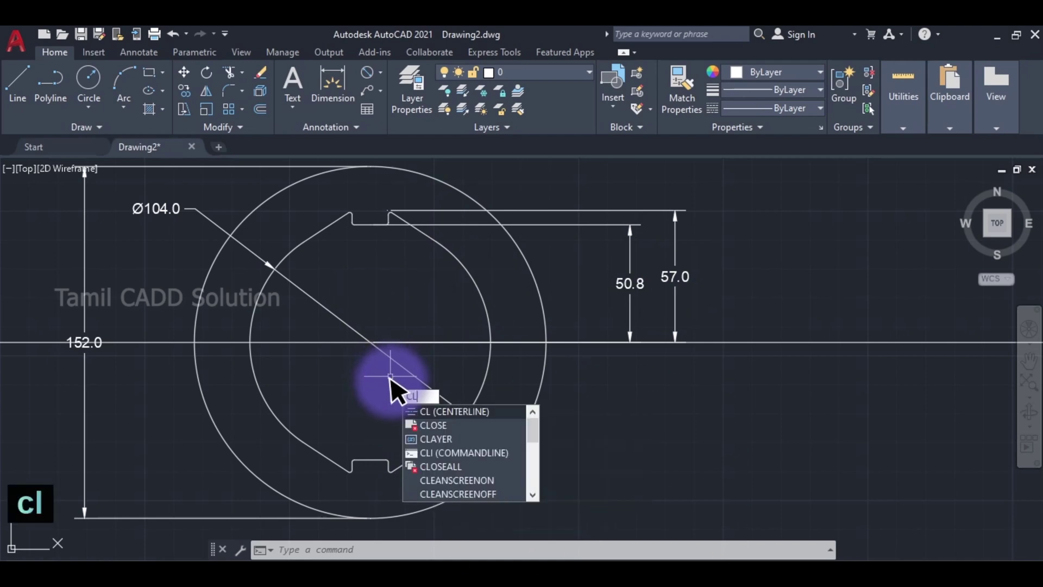
{"action": "key", "text": "Escape"}
{"action": "scroll", "scroll_direction": "up", "scroll_amount": 3}
{"action": "middle_click", "coordinate": [381, 422]}
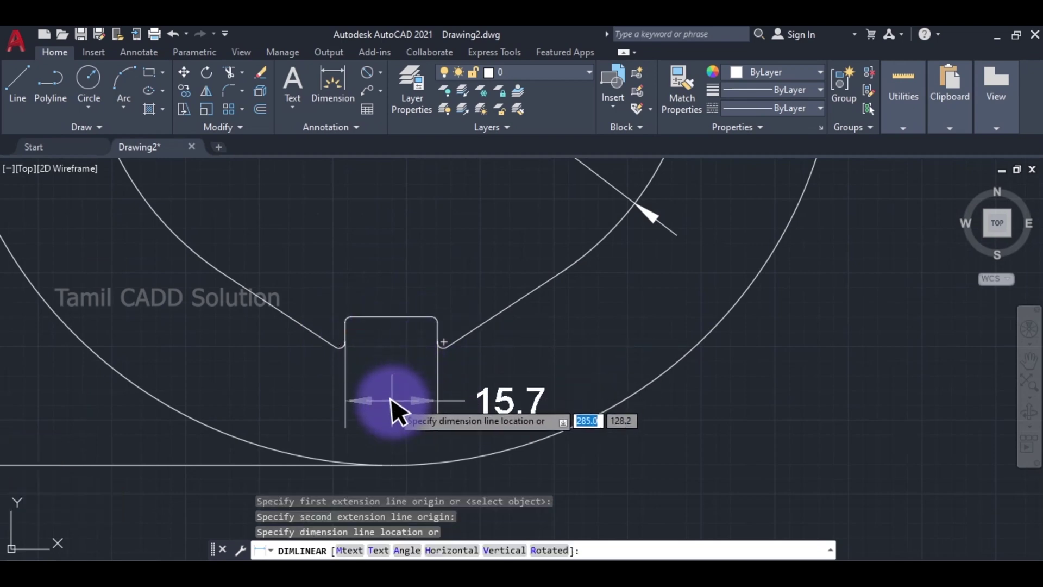
{"action": "scroll", "scroll_direction": "down", "scroll_amount": 3}
{"action": "middle_click", "coordinate": [482, 297]}
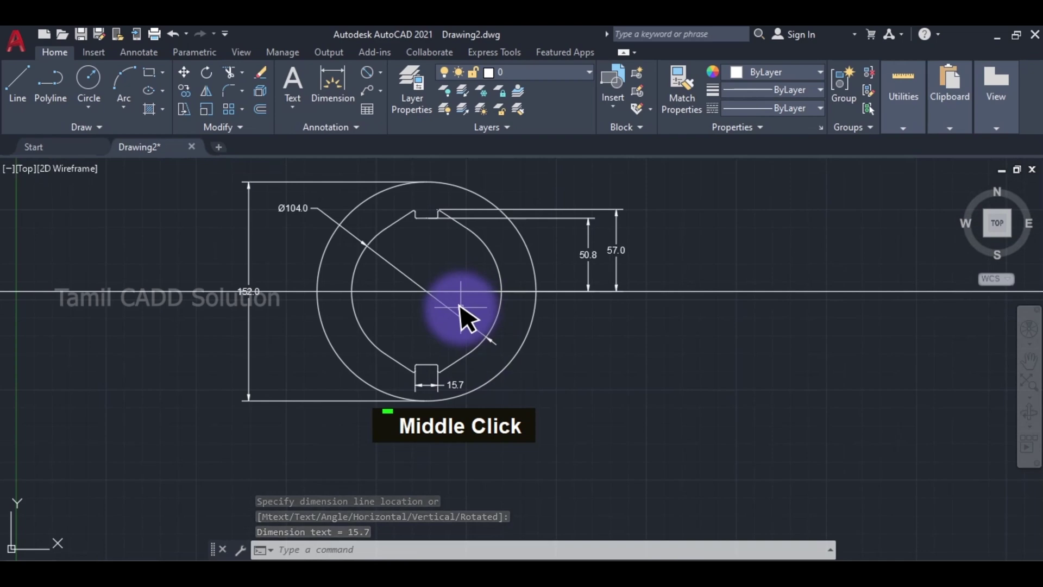
Step: Draw a vertical construction line through the ring centre with XLINE
{"action": "type", "text": "xli"}
{"action": "key", "text": "space"}
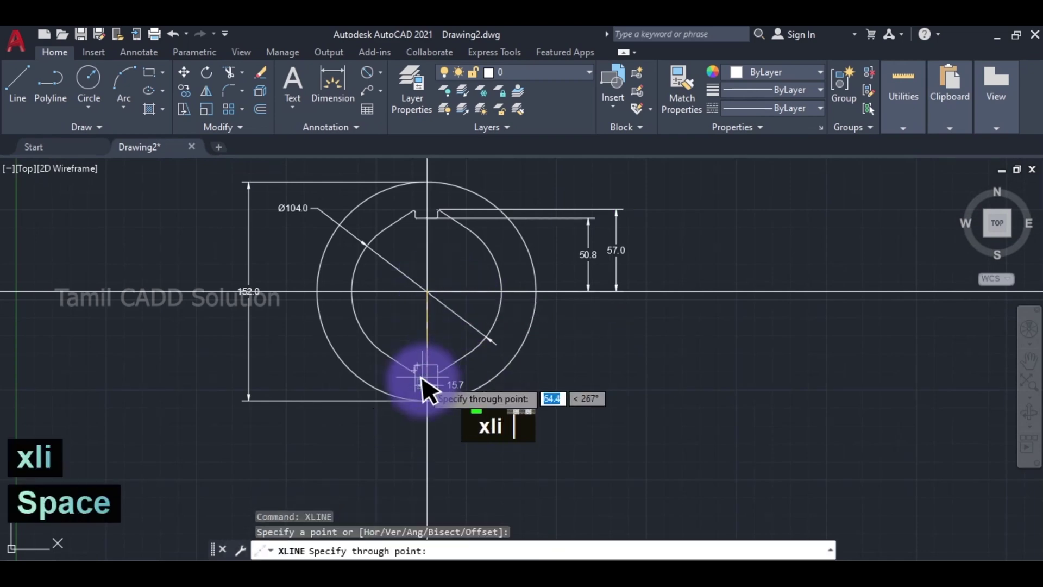
{"action": "key", "text": "Escape"}
{"action": "key", "text": "Escape"}
{"action": "type", "text": "xc"}
{"action": "key", "text": "space"}
{"action": "key", "text": "Escape"}
Step: Draw a larger concentric circle of radius 94.7 around the ring centre
{"action": "type", "text": "c"}
{"action": "key", "text": "space"}
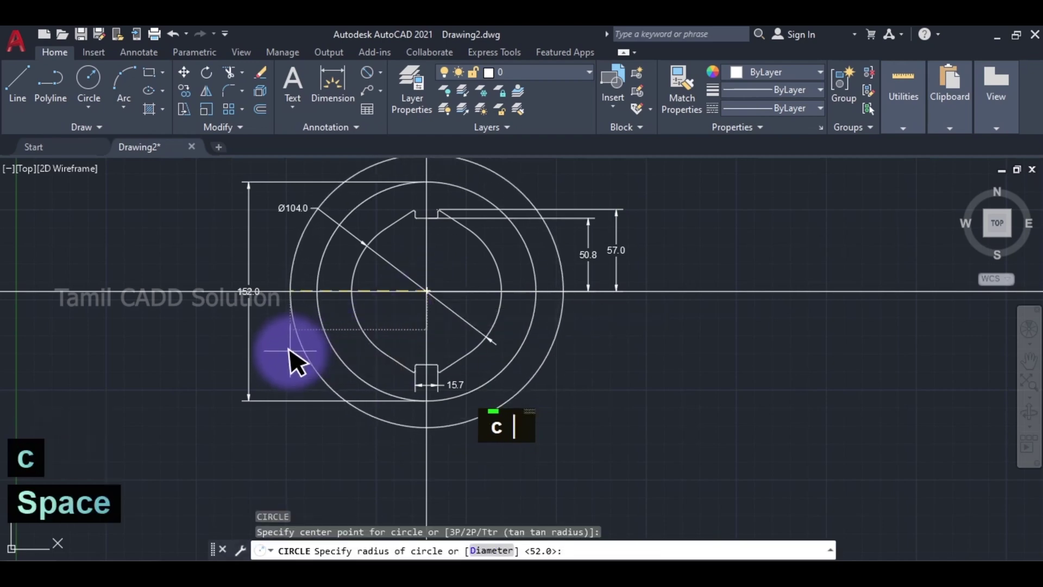
{"action": "key", "text": "Escape"}
Step: Trim the construction line outside the ring and select the new circle to check its size
{"action": "type", "text": "tr"}
{"action": "key", "text": "space"}
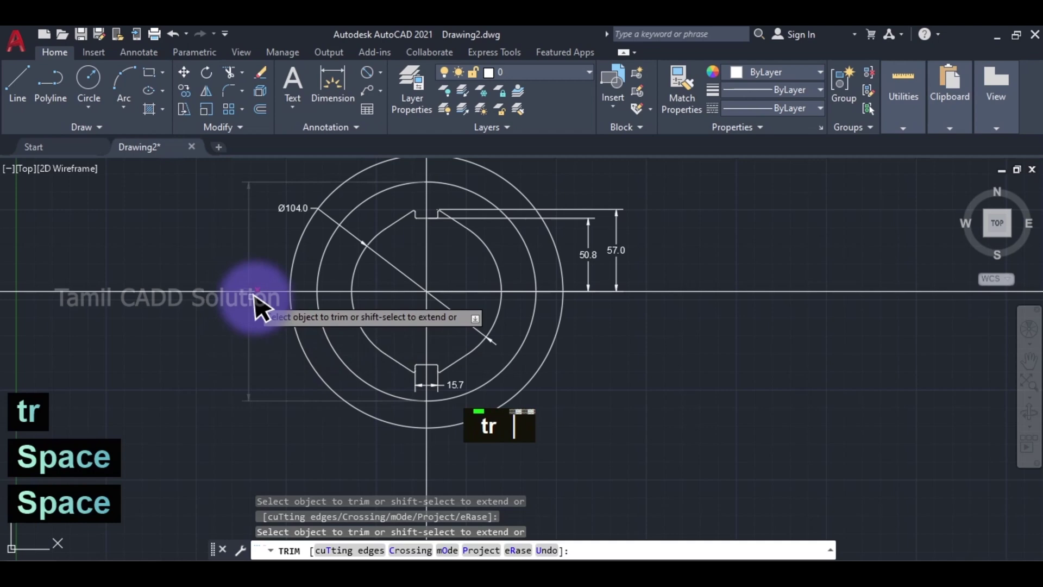
{"action": "left_click", "coordinate": [291, 284]}
{"action": "middle_click", "coordinate": [283, 333]}
{"action": "scroll", "scroll_direction": "down", "scroll_amount": 3}
{"action": "double_click", "coordinate": [365, 228]}
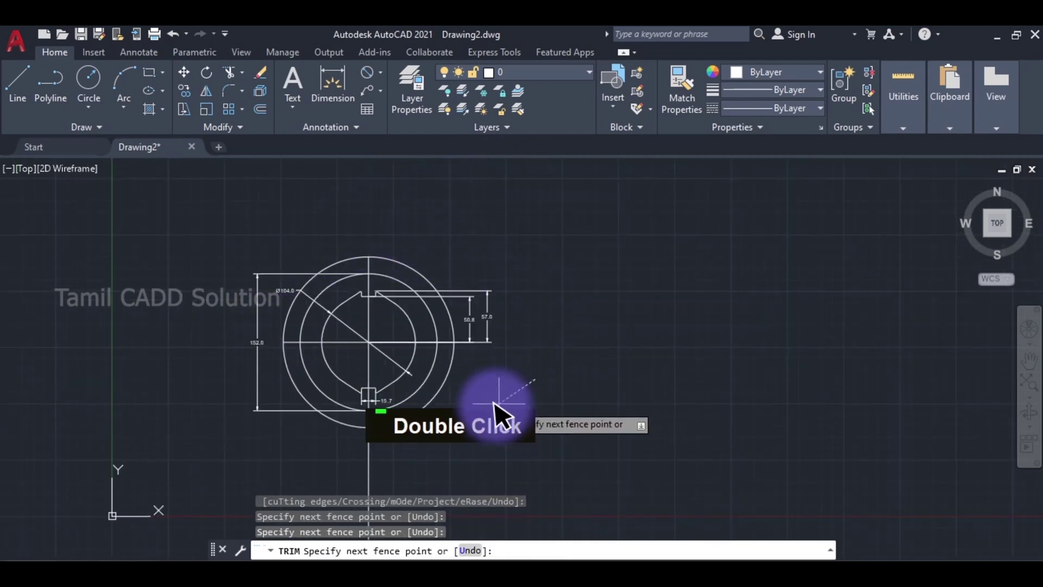